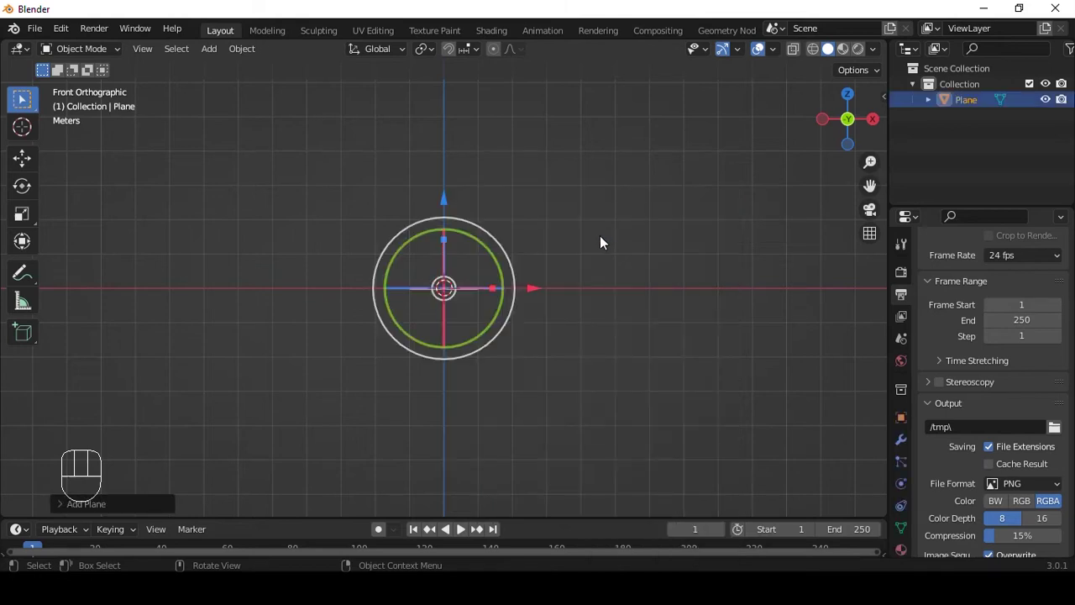
Step: Rotate the plane 90° on X so it stands upright, confirm in Front view, then deselect it
key("r")
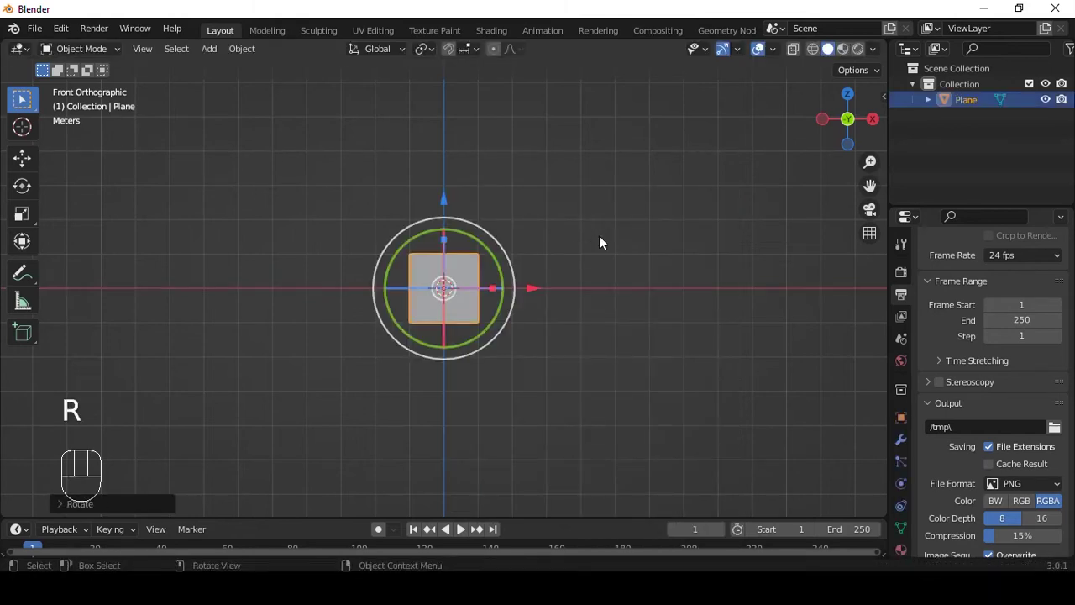
left_click_drag(591, 233, 468, 272)
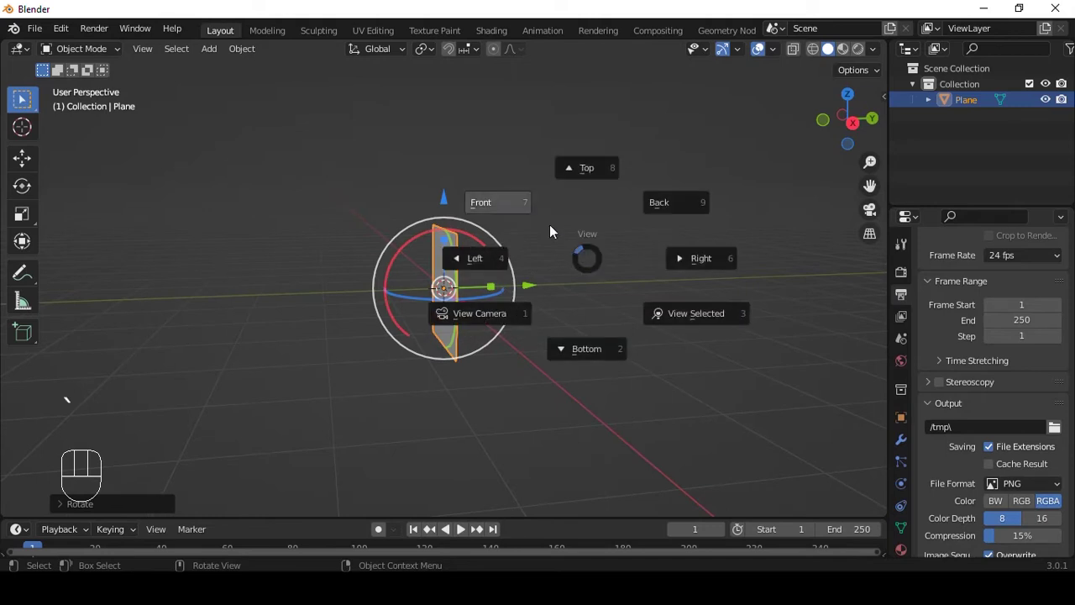
key("`")
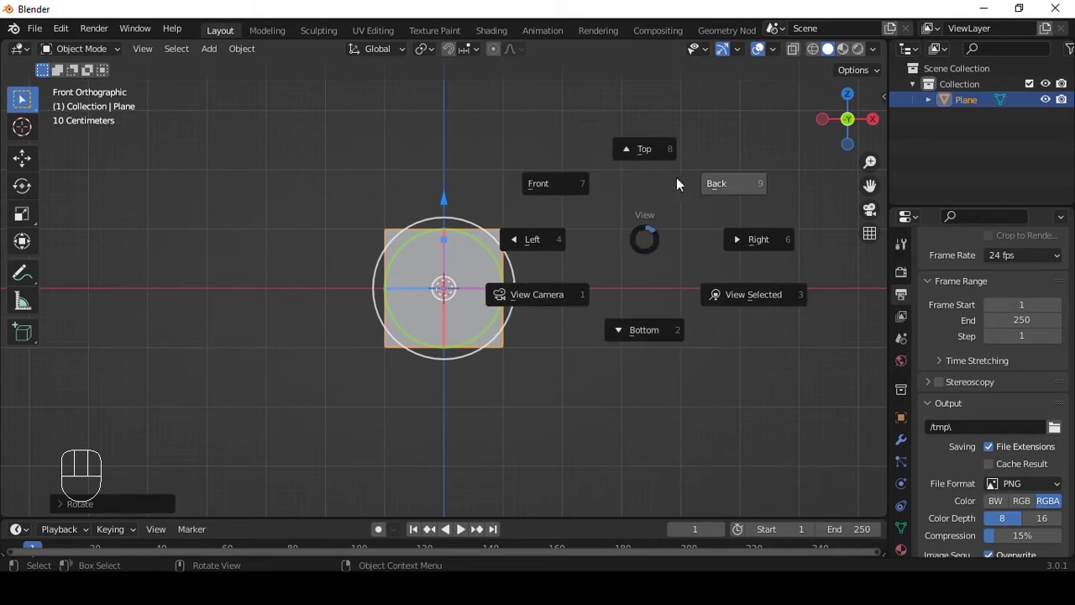
left_click_drag(799, 324, 701, 265)
key("q")
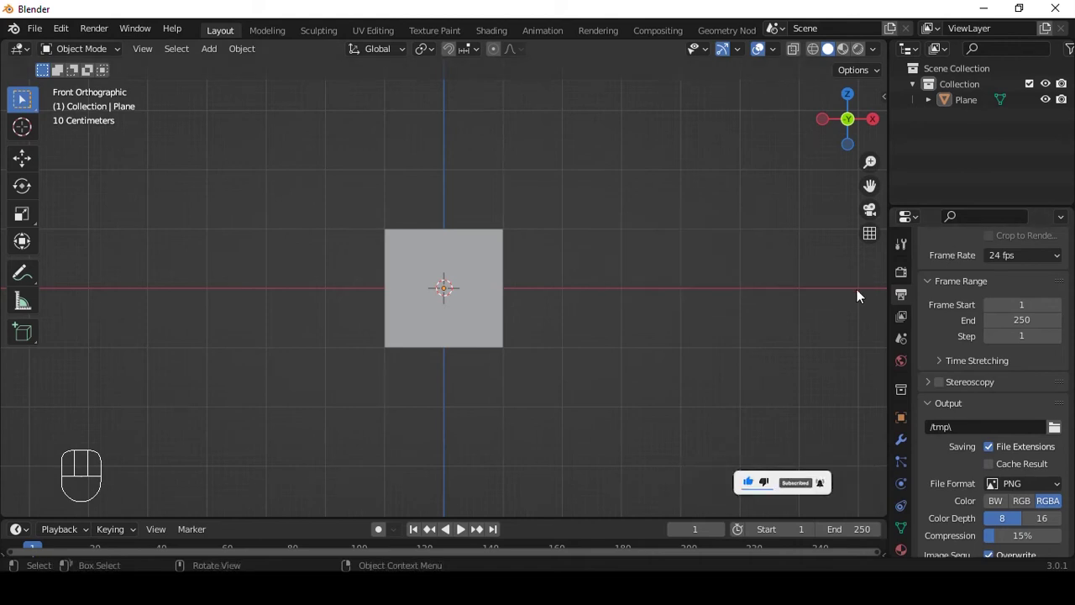
left_click(836, 320)
key("n")
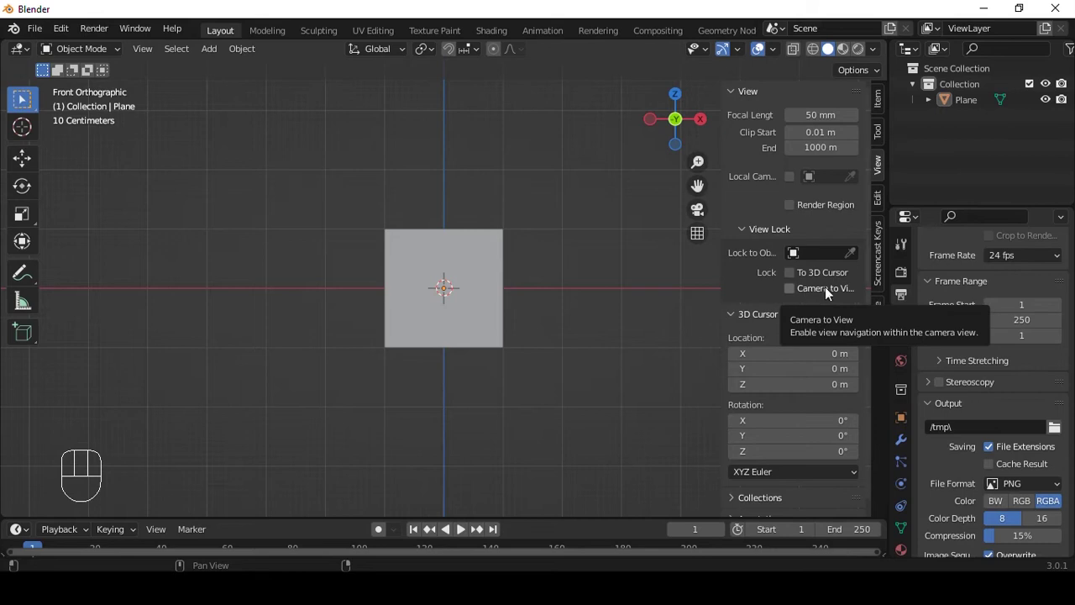
left_click_drag(814, 290, 846, 426)
key("n")
key("q")
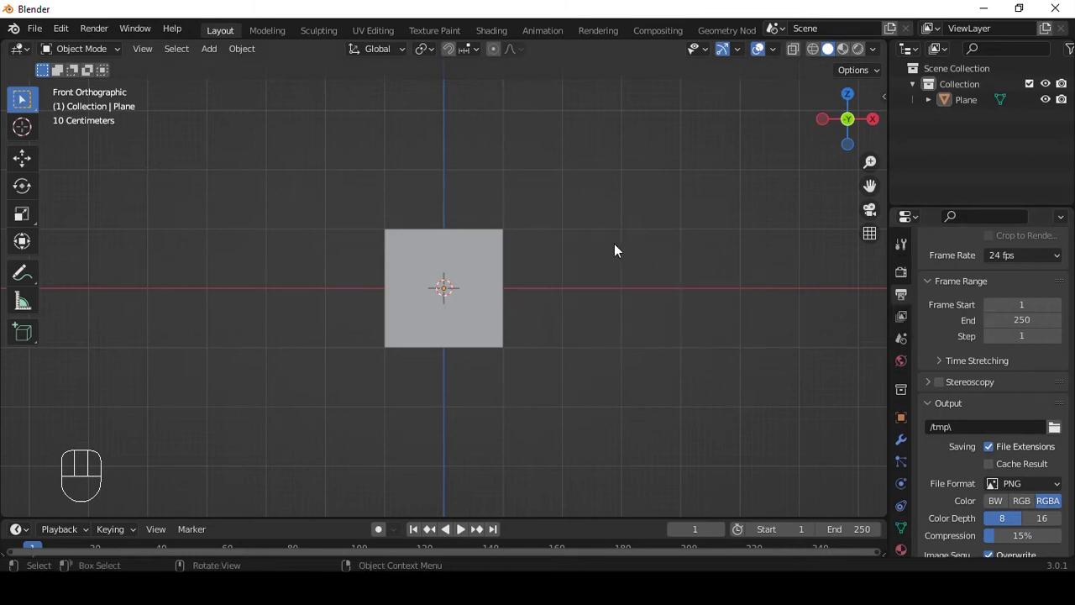
Step: Show the plane's mesh data properties with the Normals panel expanded, Auto Smooth off at 30°
left_click(904, 530)
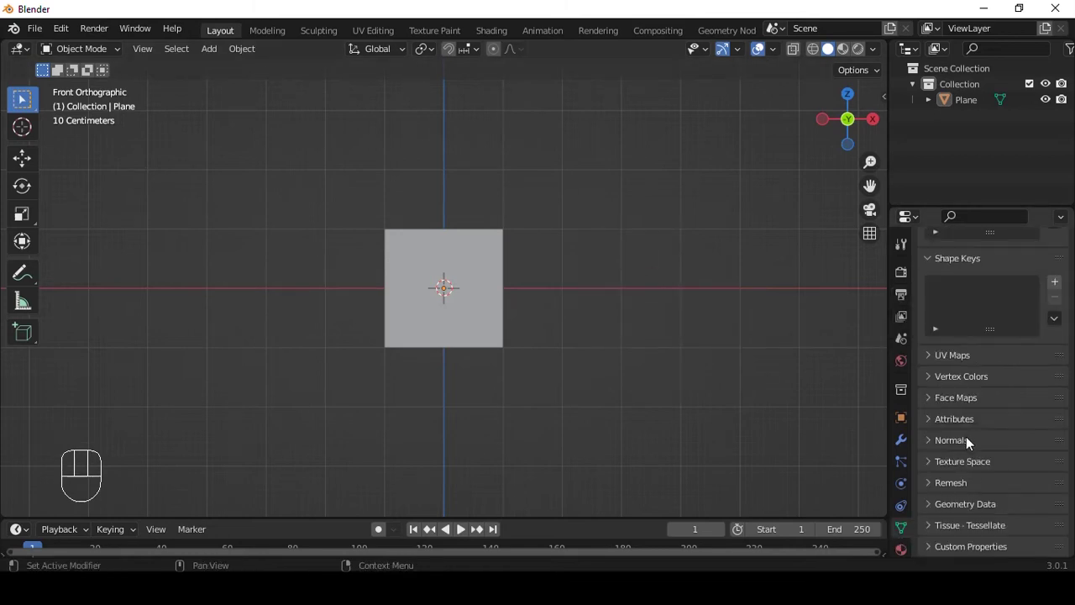
left_click_drag(955, 470, 965, 467)
left_click_drag(964, 467, 984, 483)
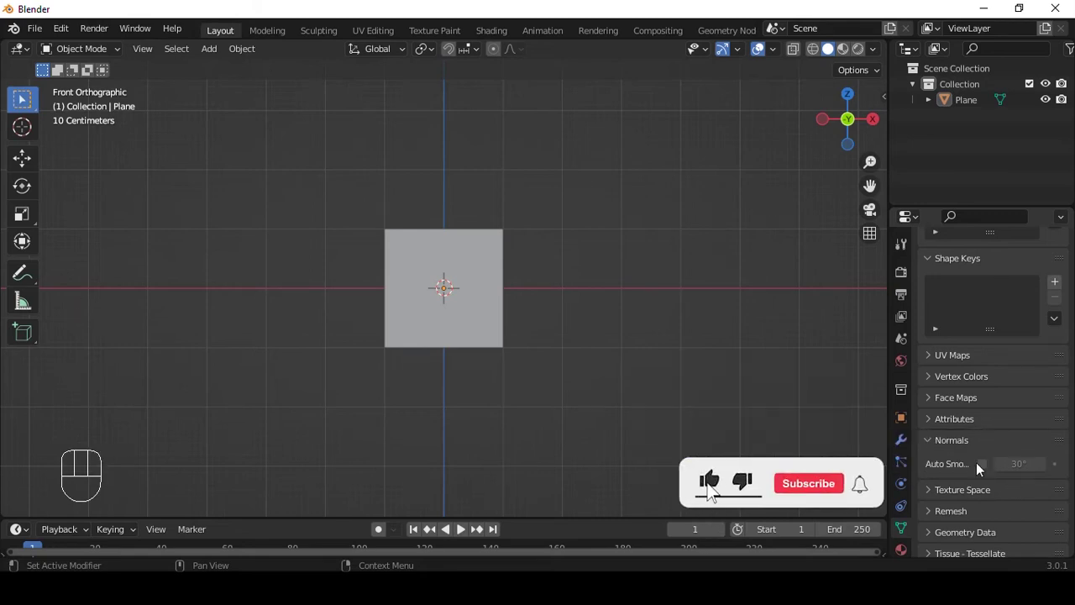
left_click(982, 471)
left_click_drag(984, 472, 582, 401)
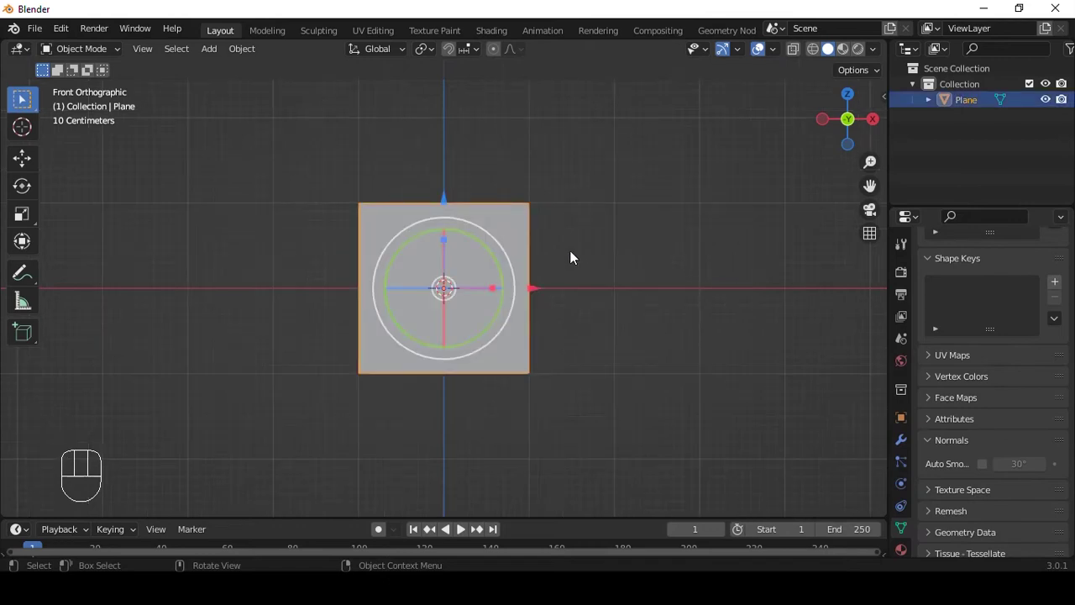
Step: In Edit Mode, move the whole mesh up along Z so its bottom edge rests on the origin
key("Tab")
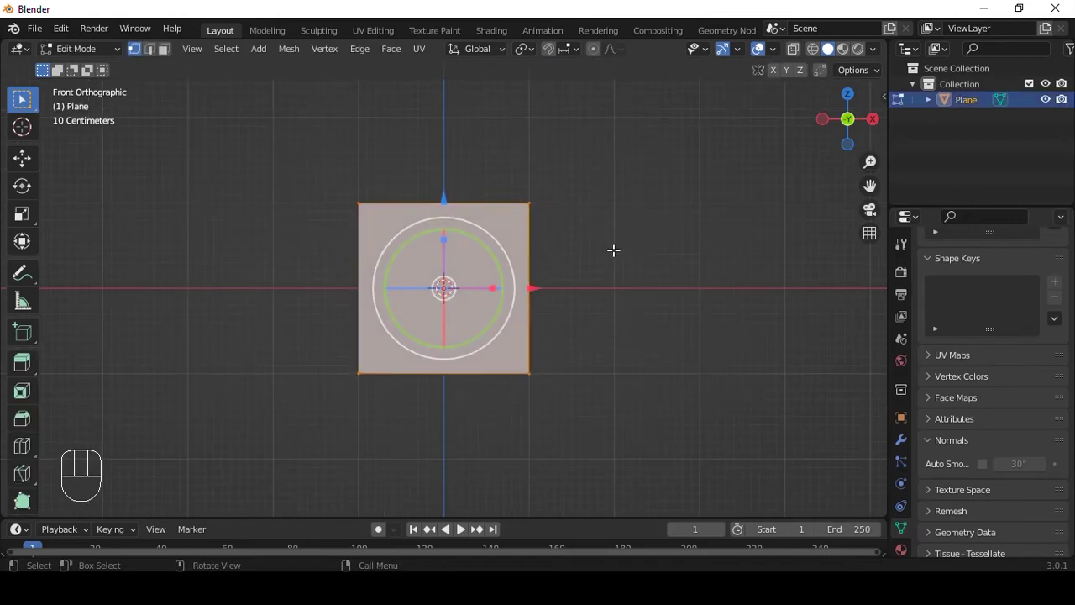
key("g")
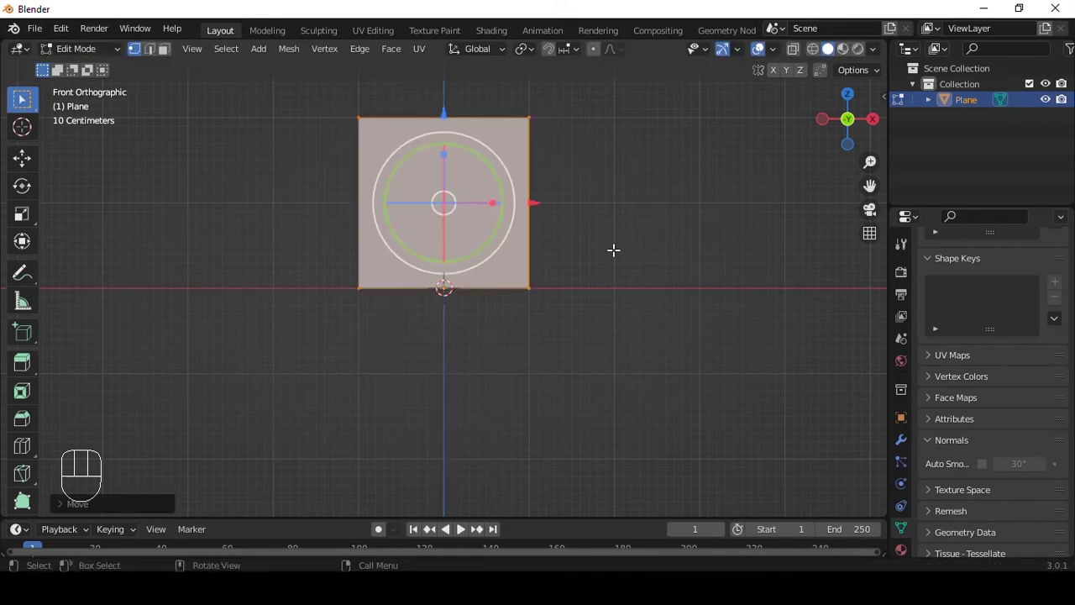
key("g")
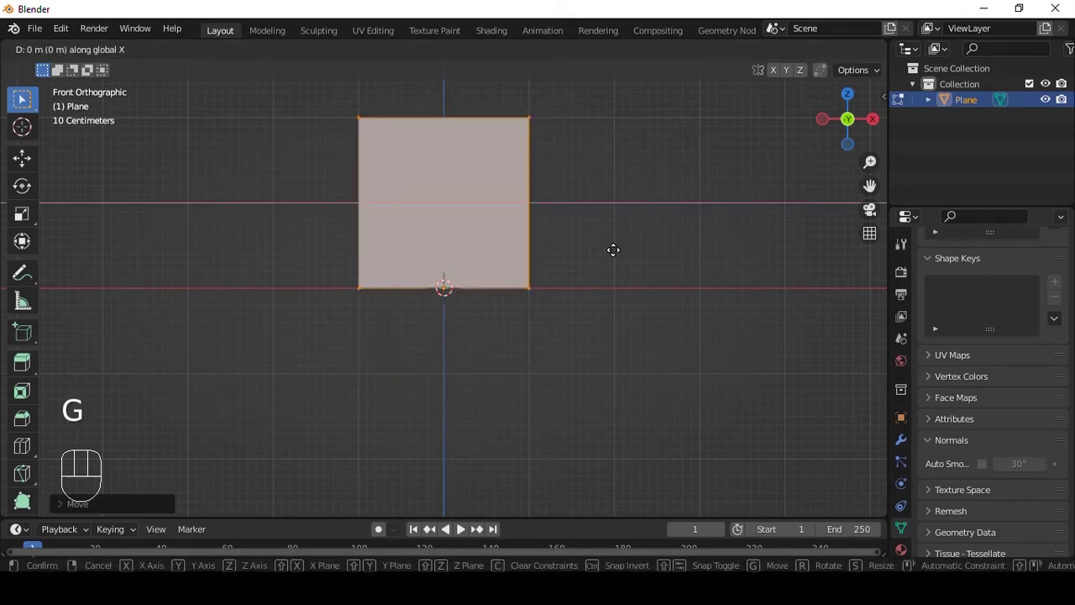
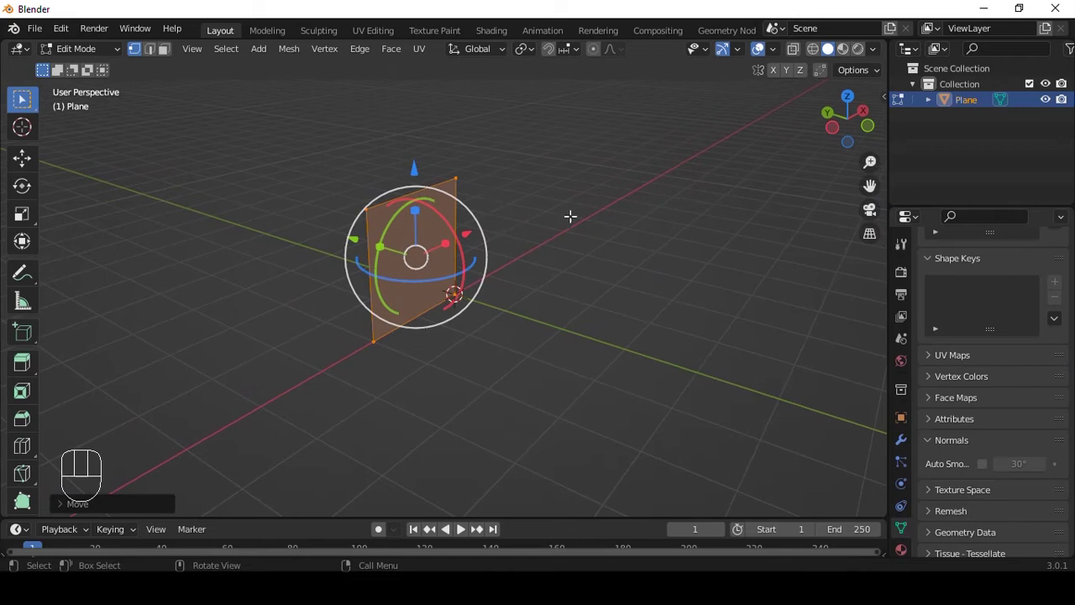
Step: In edge select, extrude the top edge backward, then extrude the new edge straight down
key("2")
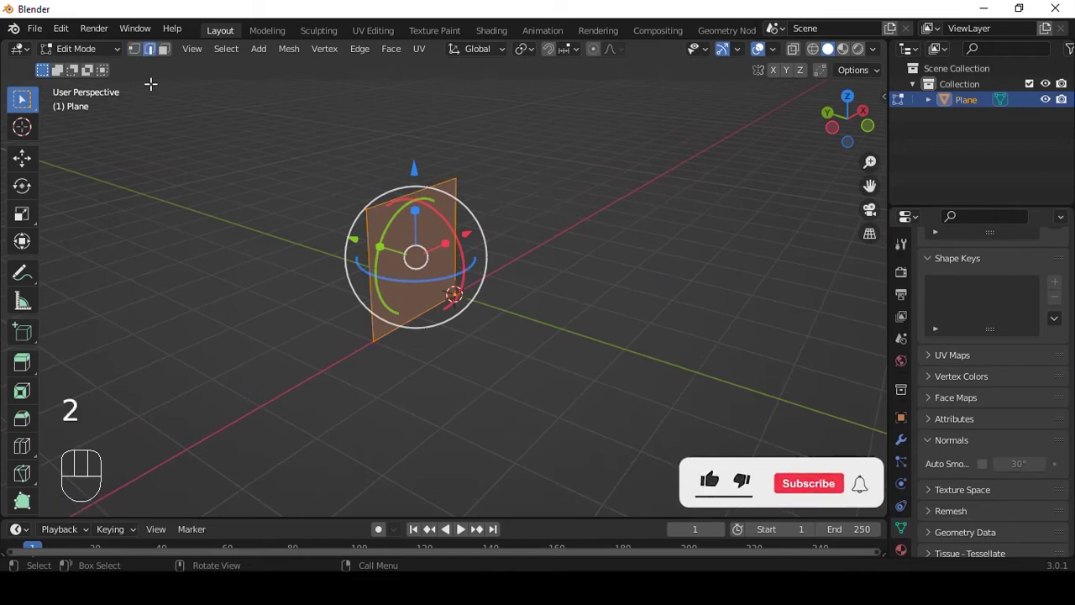
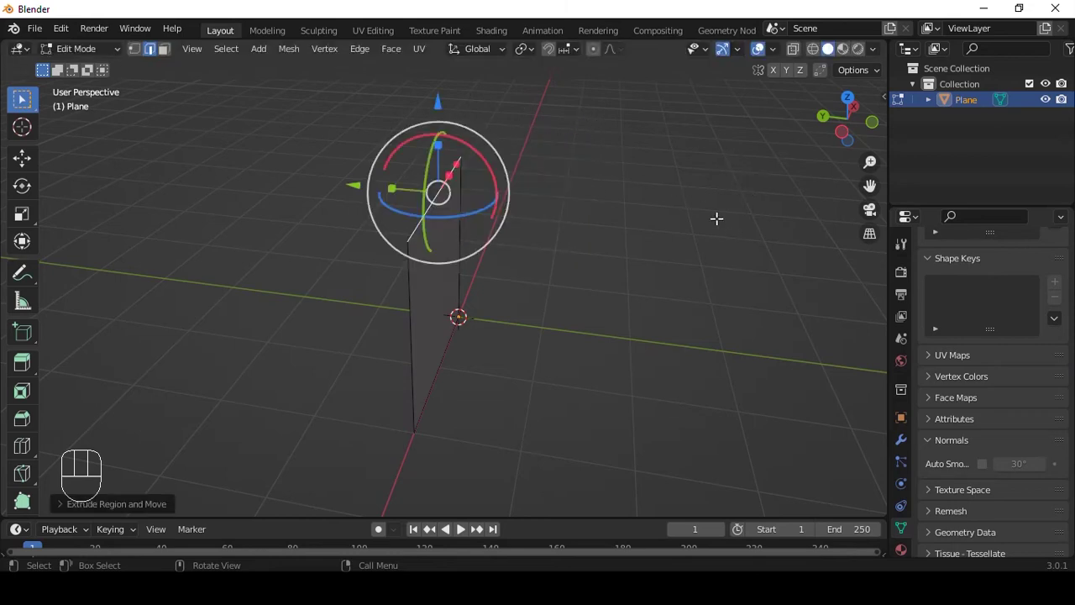
key("g")
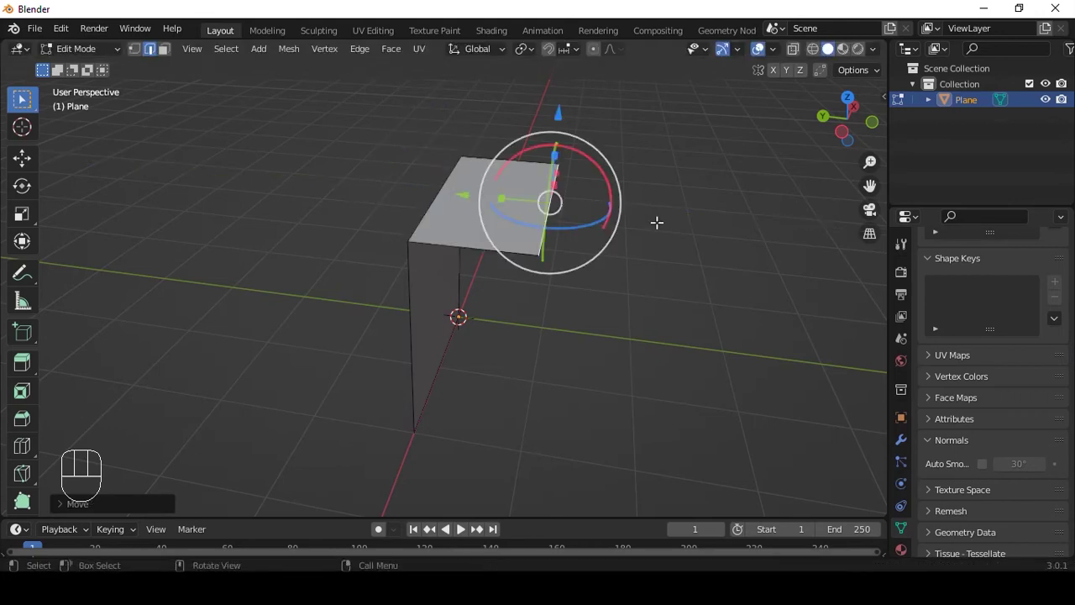
key("e")
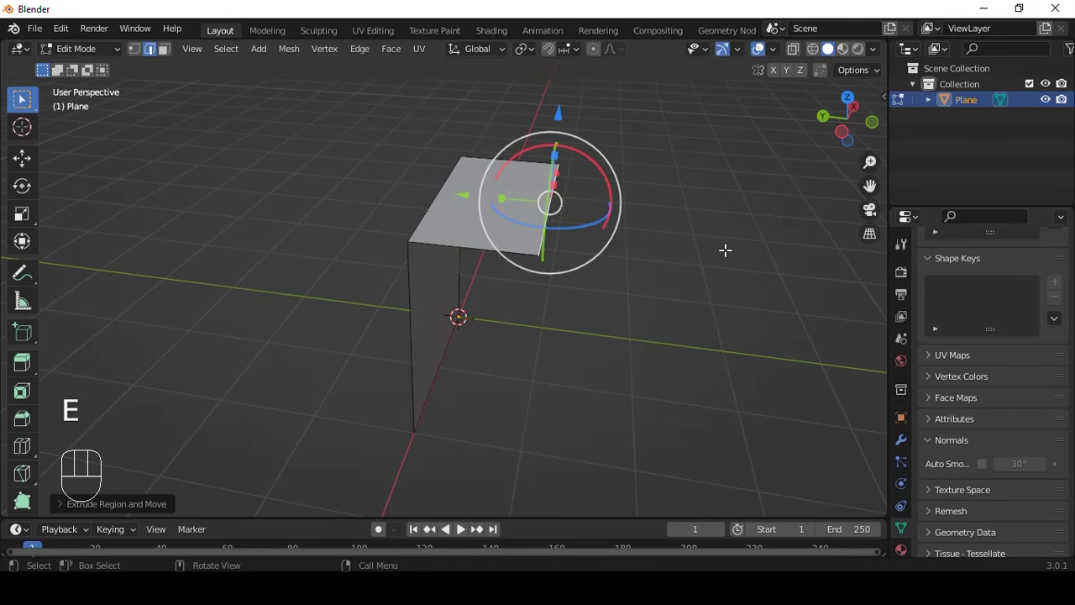
key("g")
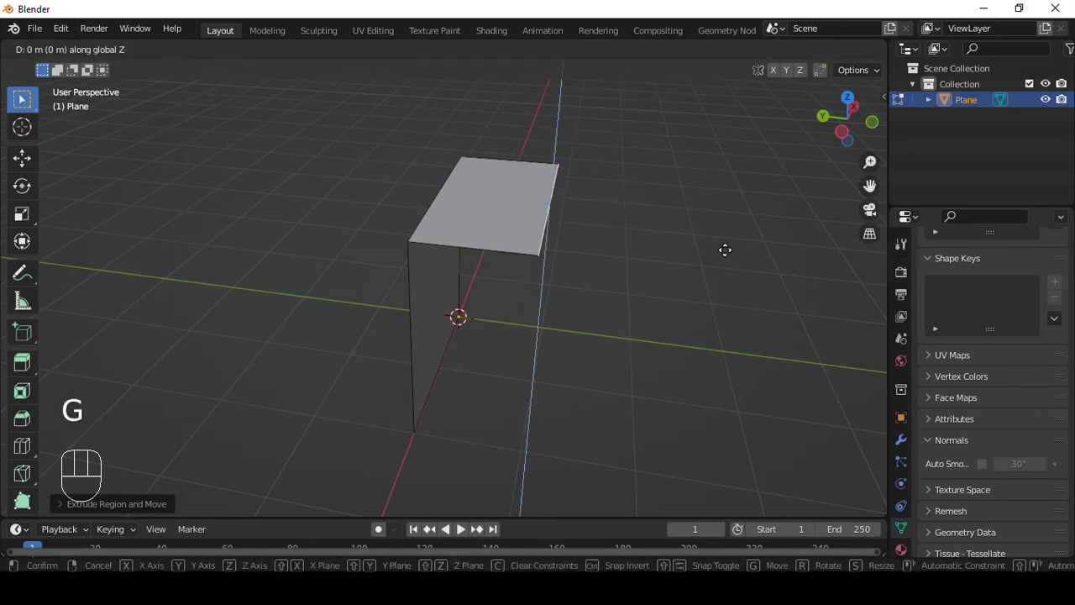
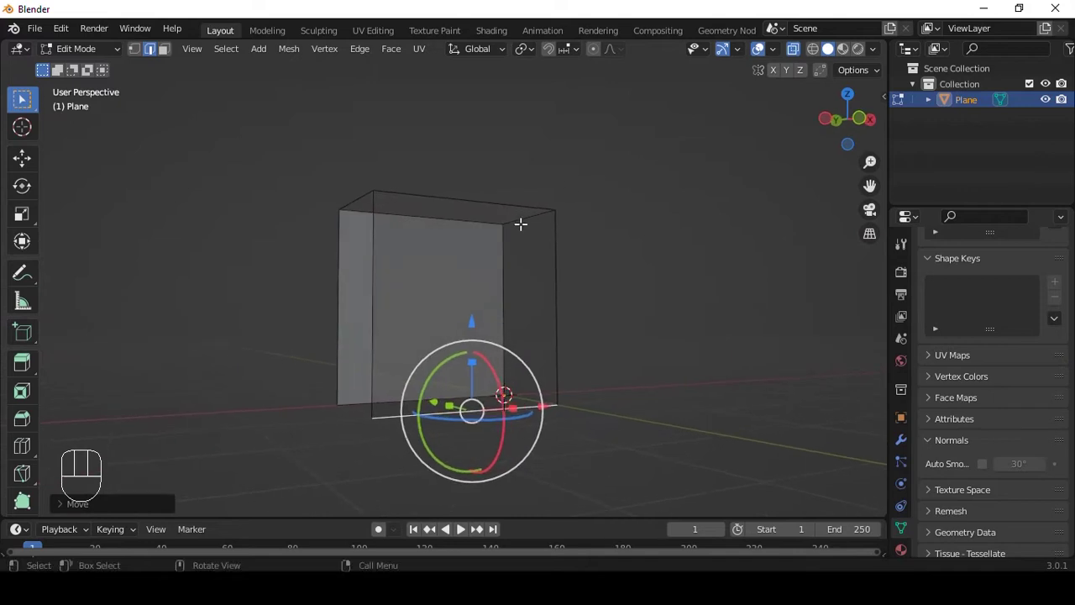
Step: Switch to Front view to shape the top vertices into a tent-like peak
key("1")
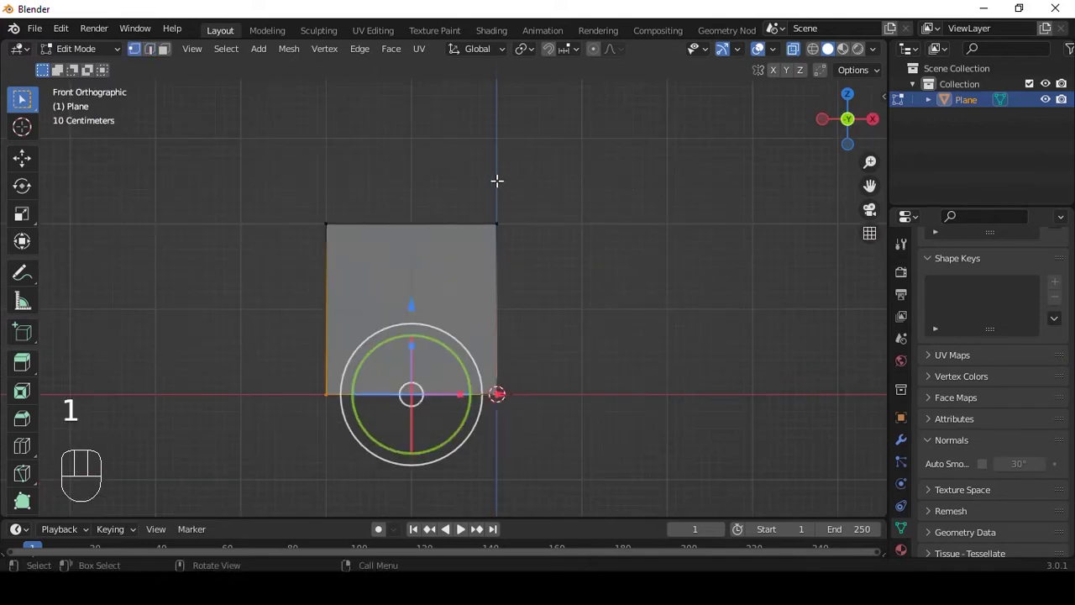
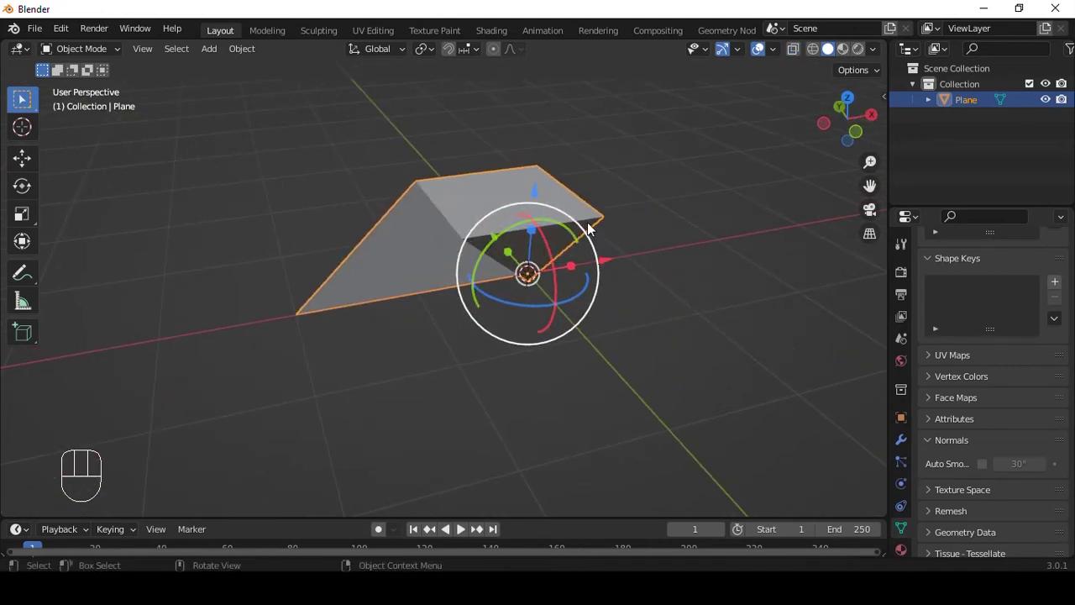
Step: Add a Subdivision Surface modifier to round the tent into a smooth curved sheet
key("ctrl+5")
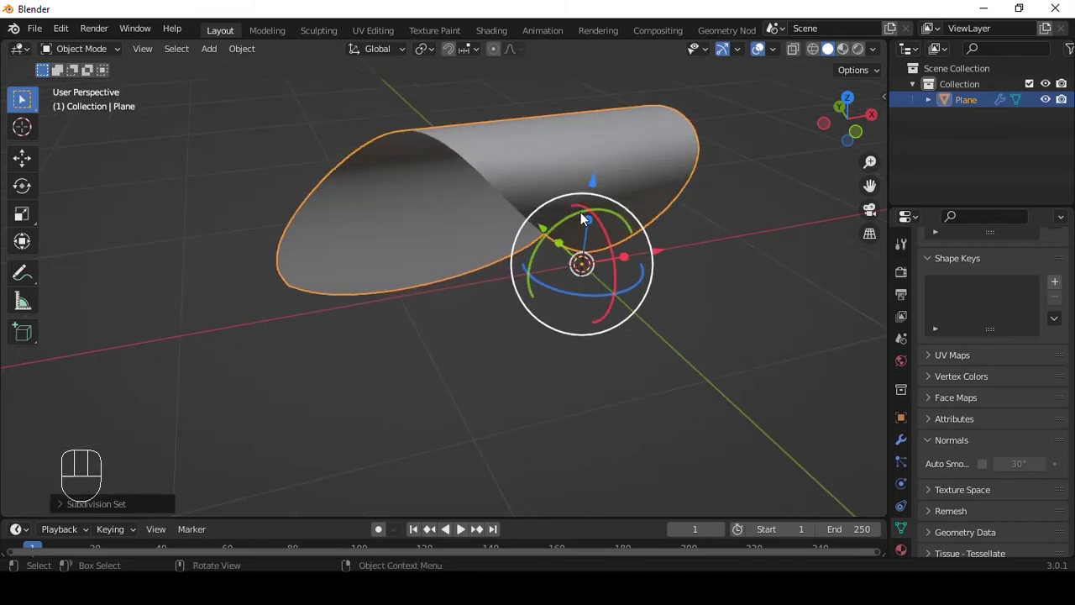
key("shift+a")
middle_click(565, 228)
key("shift+a")
key("shift+a")
Step: Shade the sheet smooth and enable Auto Smooth from Quick Favorites
left_click_drag(547, 188, 513, 260)
right_click(394, 228)
key("q")
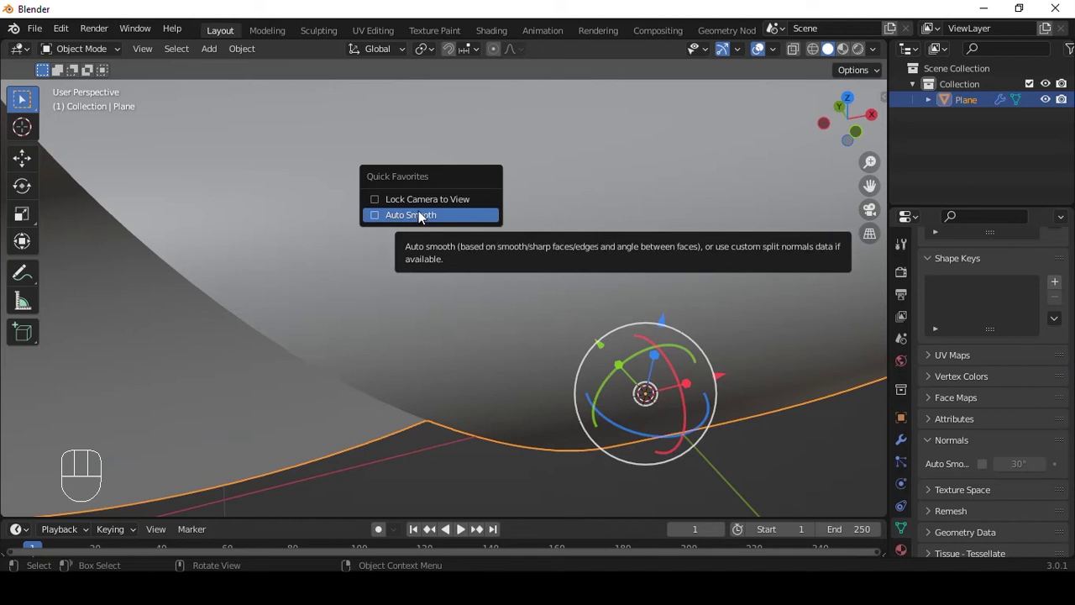
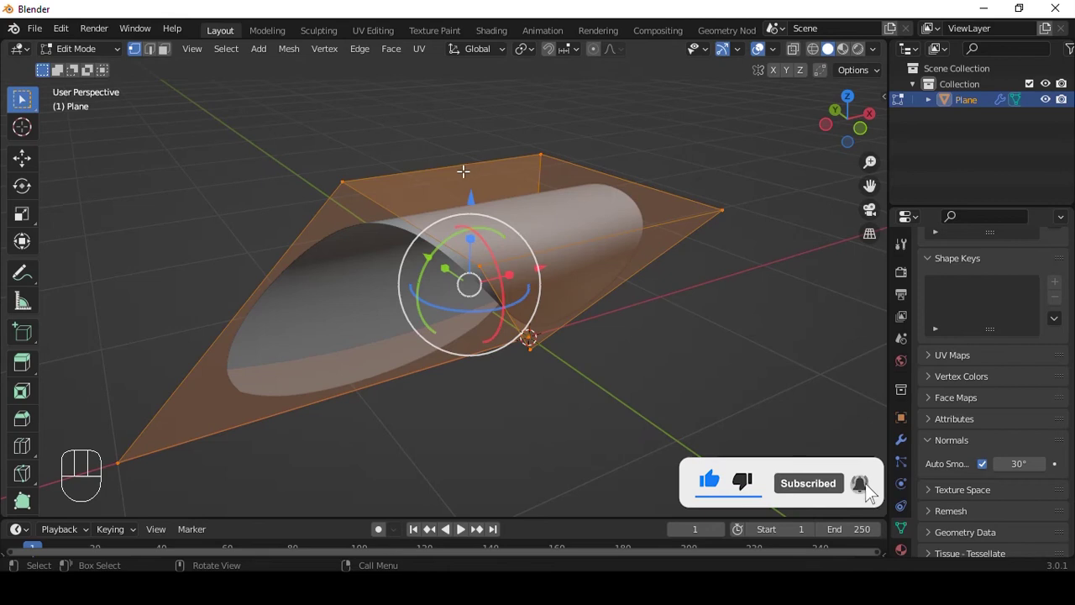
Step: Give the sheet's outer edges a full crease of 1 so the border stays sharp
key("2")
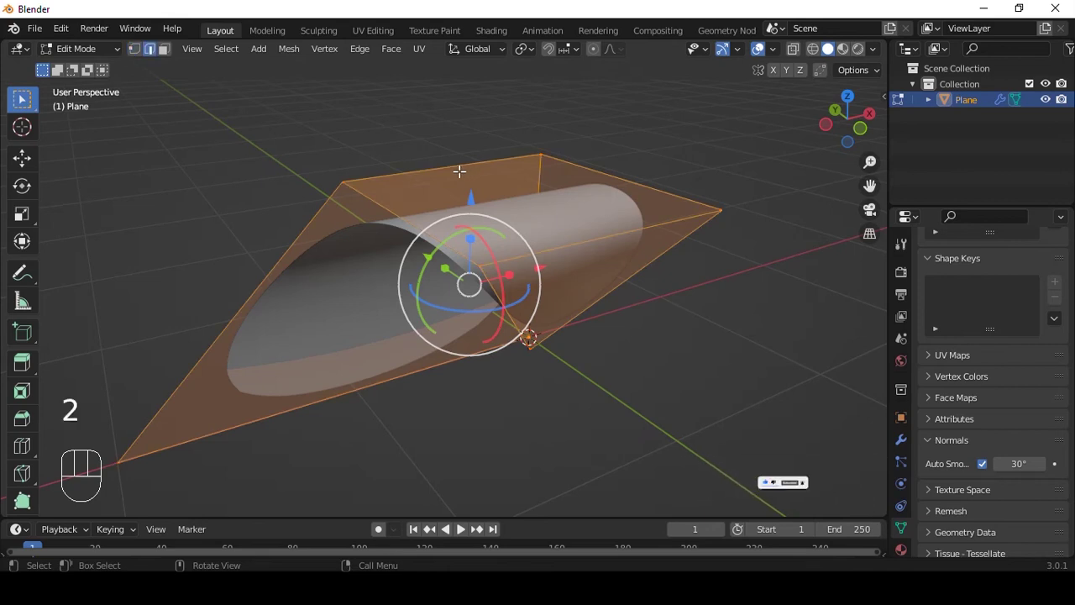
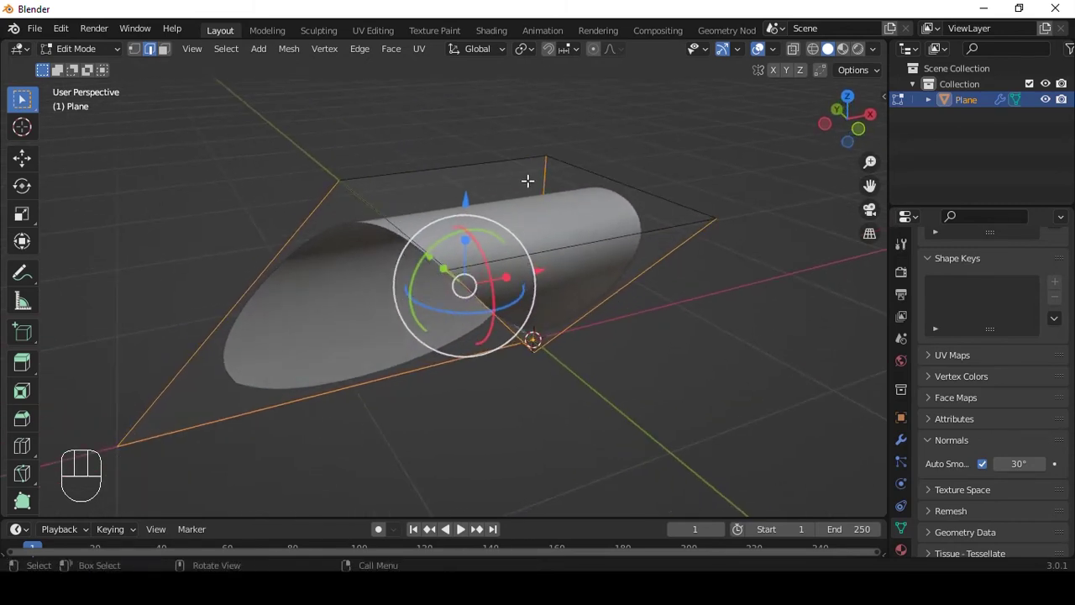
key("shift+e")
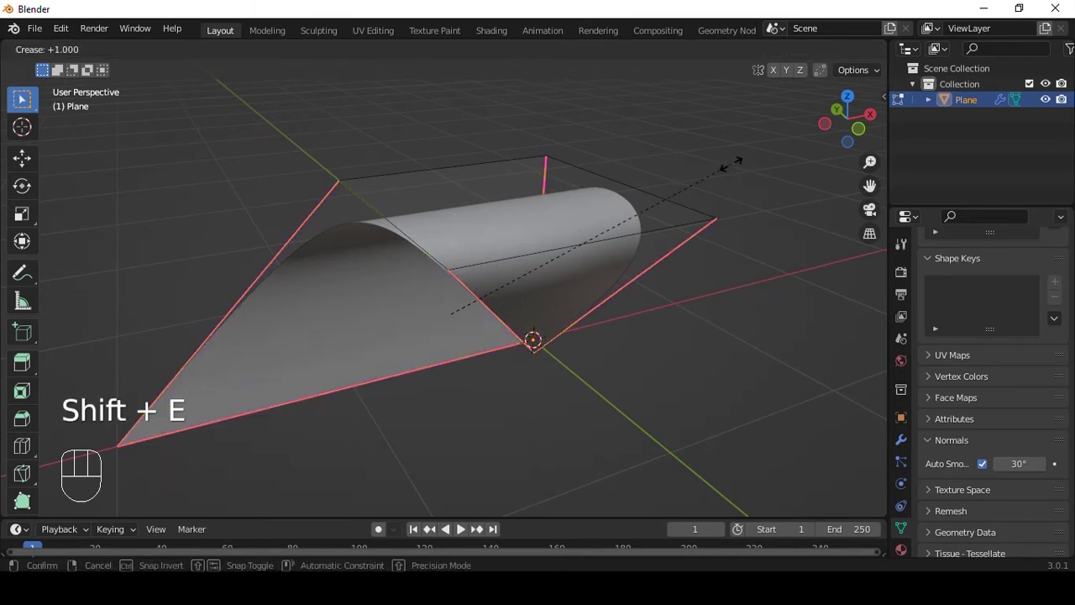
left_click(136, 500)
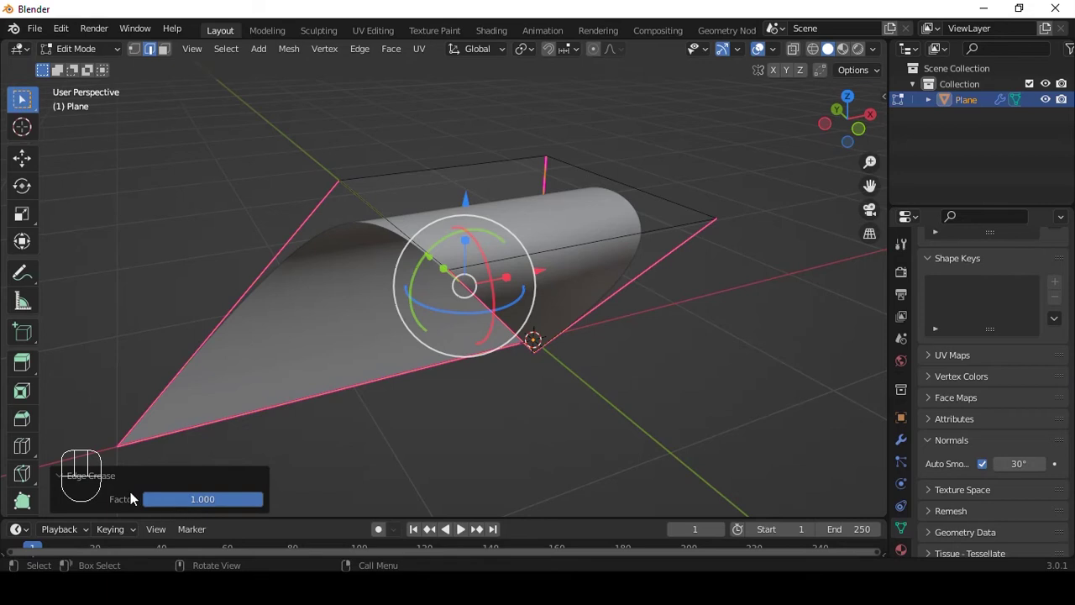
left_click(121, 481)
Step: Return to Object Mode, inspect the blade and collapse its modifier panels
key("Tab")
middle_click(597, 207)
left_click_drag(905, 447, 941, 379)
left_click_drag(989, 273, 749, 478)
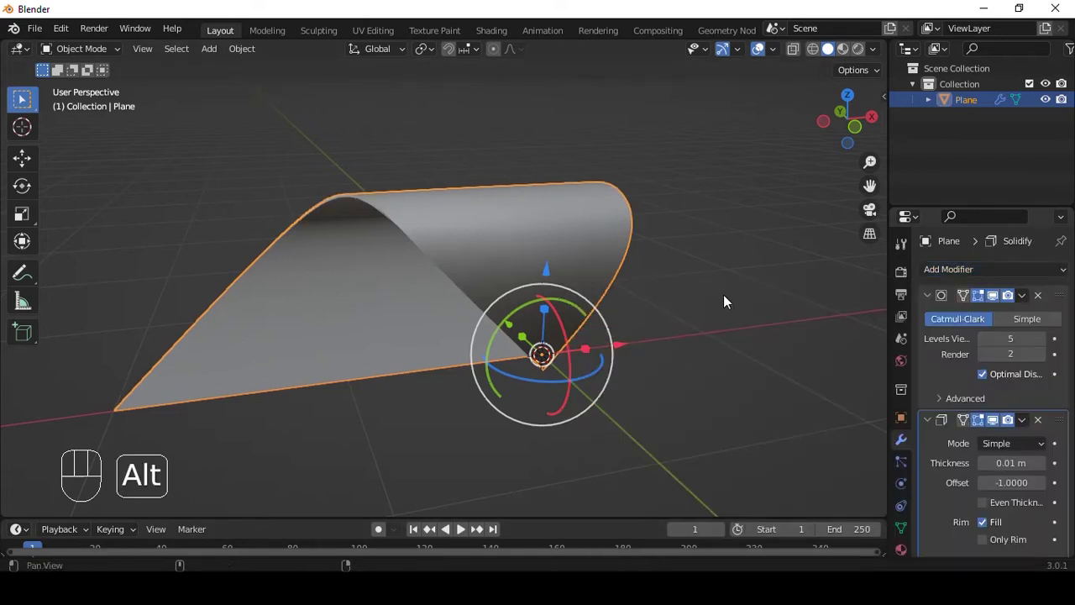
left_click_drag(678, 268, 691, 276)
left_click(930, 325)
left_click_drag(652, 249, 573, 236)
Step: Apply the blade's transform and bring up the Add > Empty type list
key("ctrl+a")
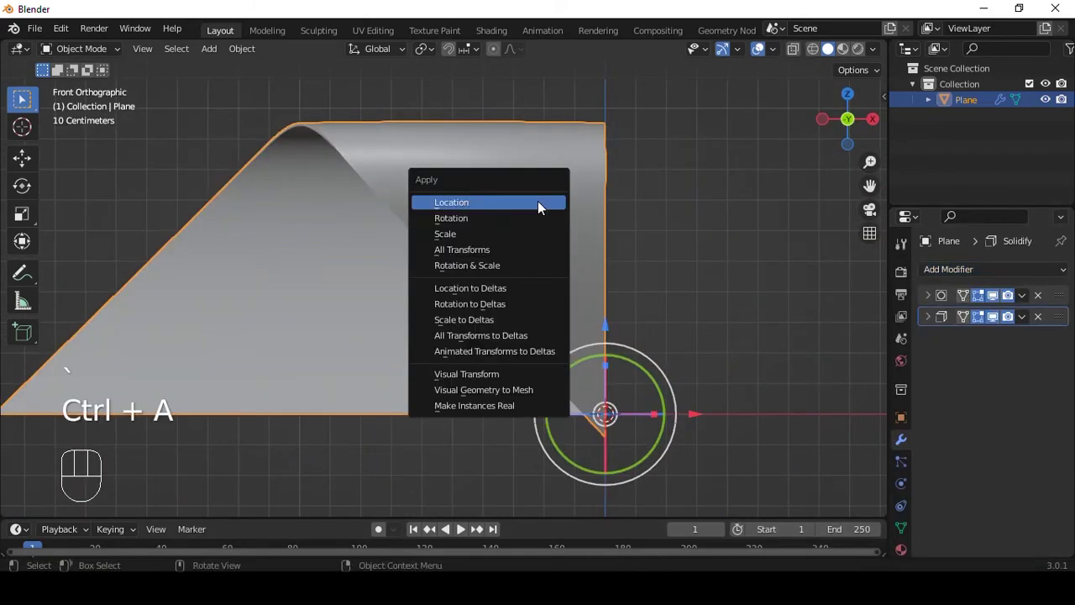
key("shift+a")
key("shift+a")
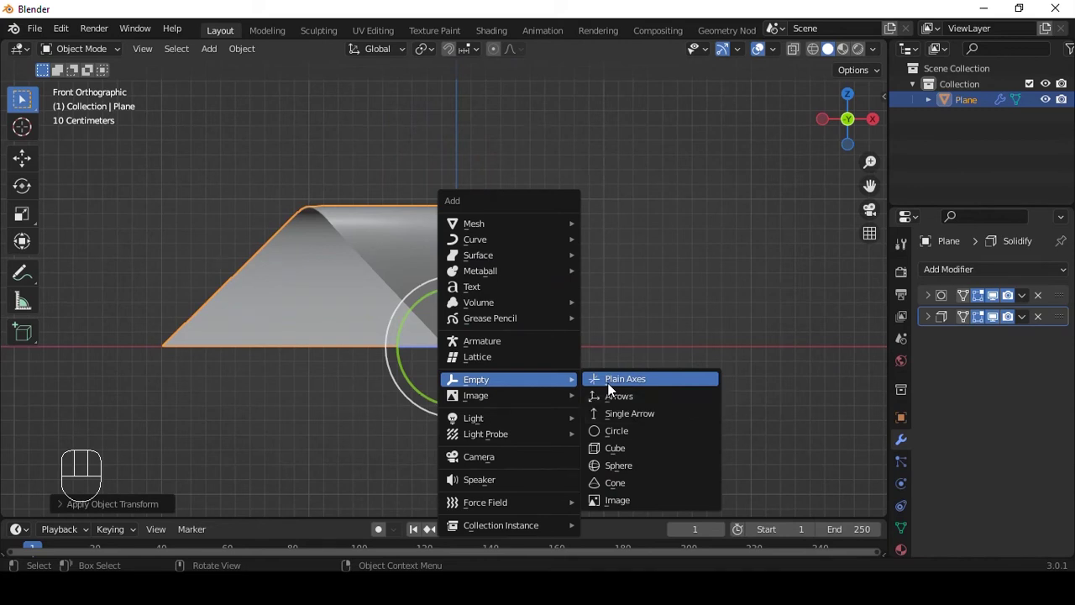
Step: Add a Plain Axes empty and an Array modifier using Object Offset driven by the Empty, Relative Offset off
left_click(431, 244)
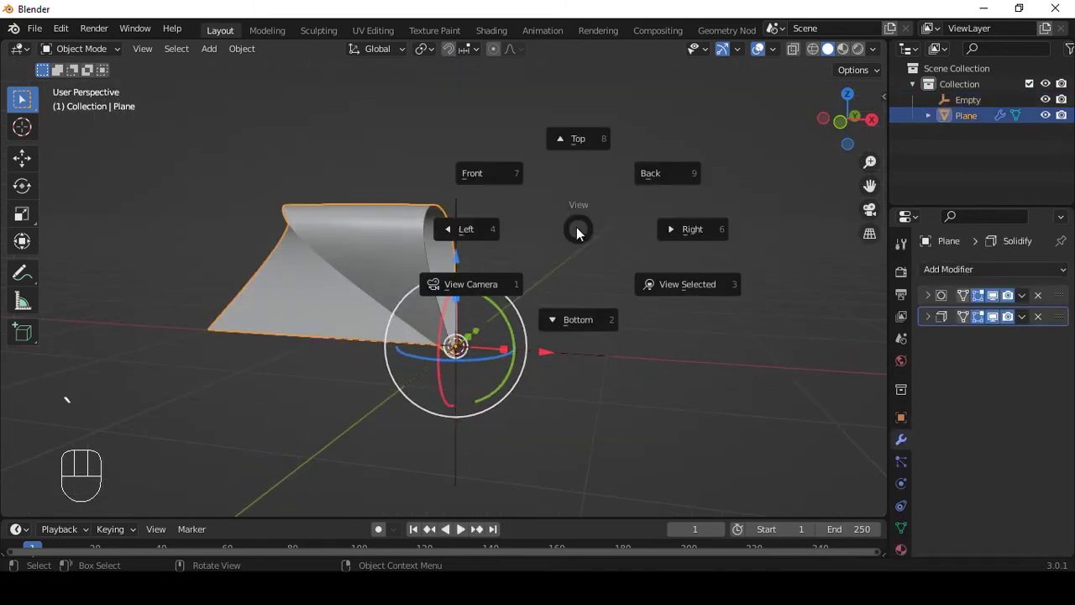
left_click_drag(969, 279, 763, 322)
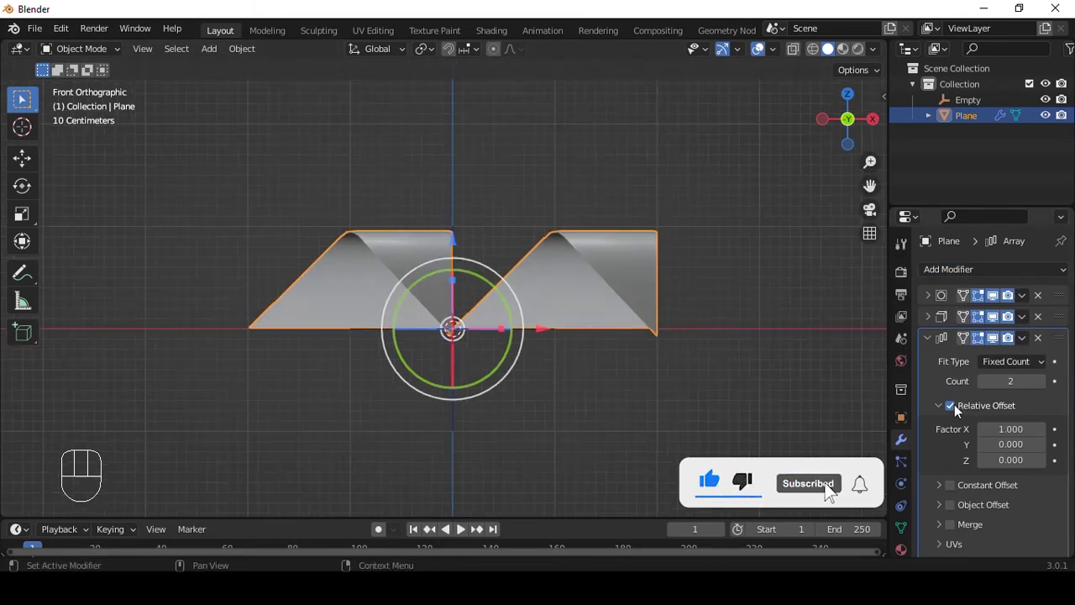
left_click(955, 409)
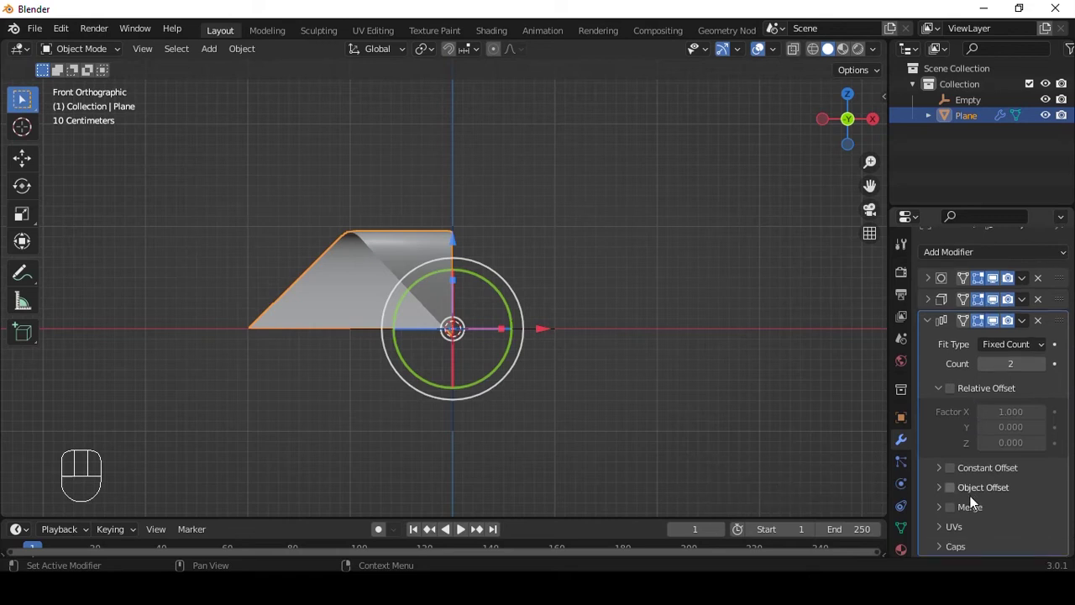
left_click(956, 499)
left_click(941, 493)
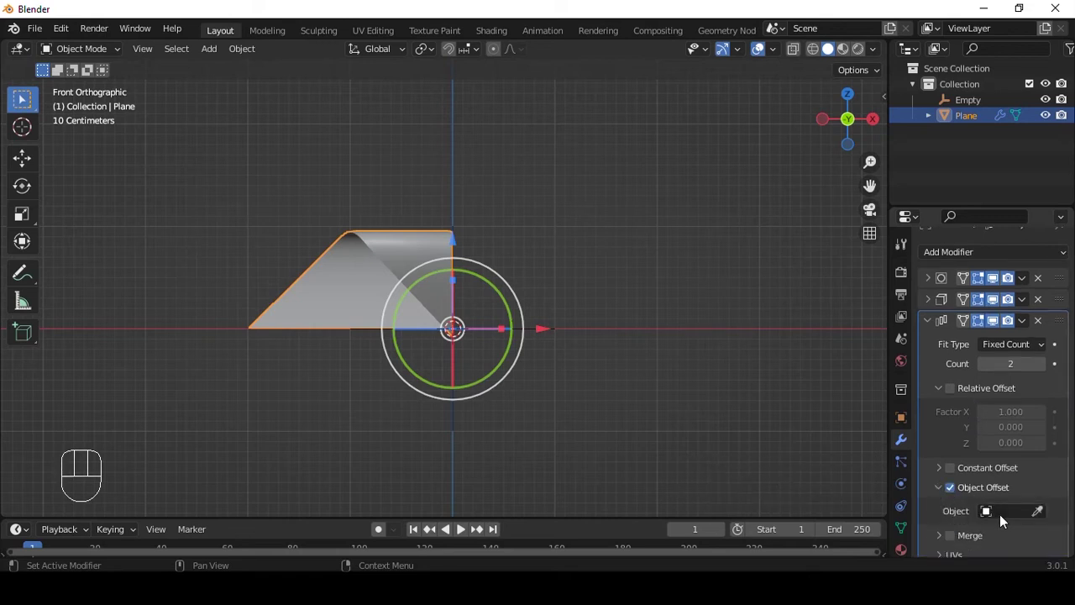
left_click_drag(1013, 511, 930, 189)
Step: Rotate the Empty 90° on Y and set the array Count to 5 for a five-blade pinwheel
left_click(969, 110)
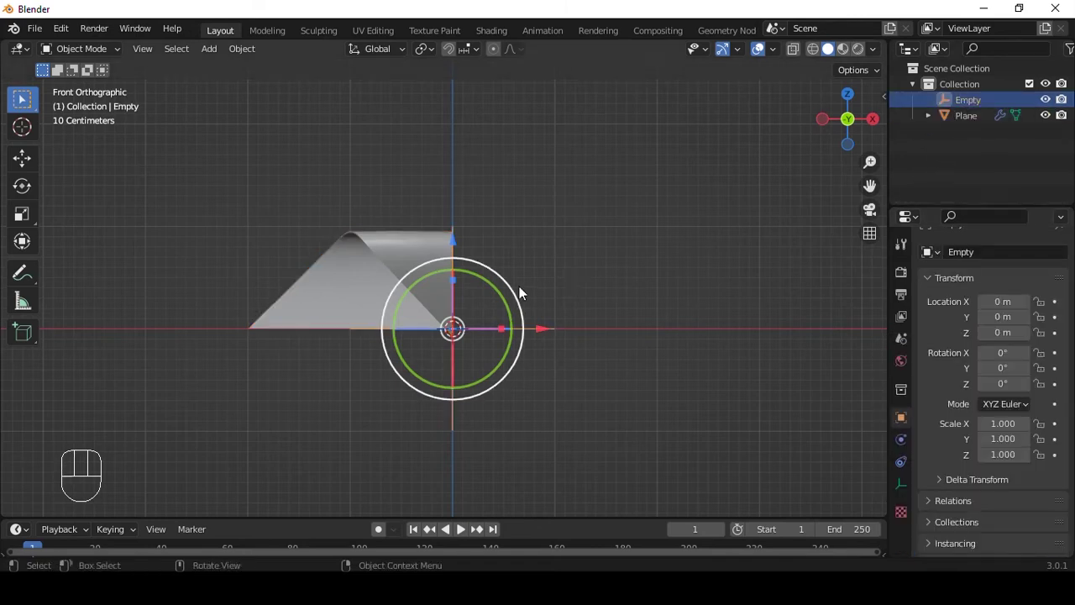
left_click_drag(498, 294, 516, 303)
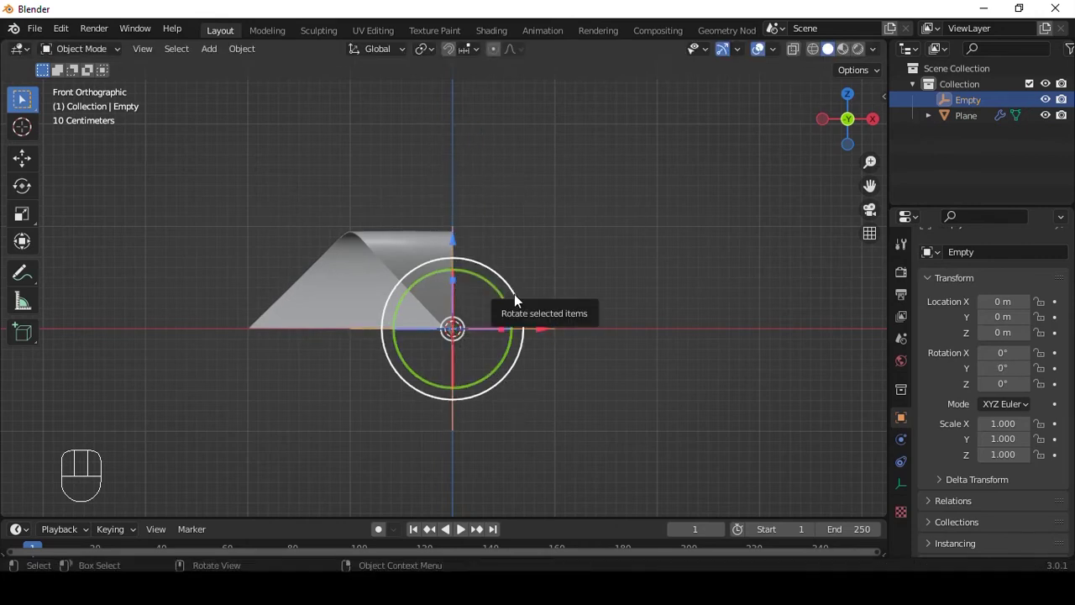
key("r")
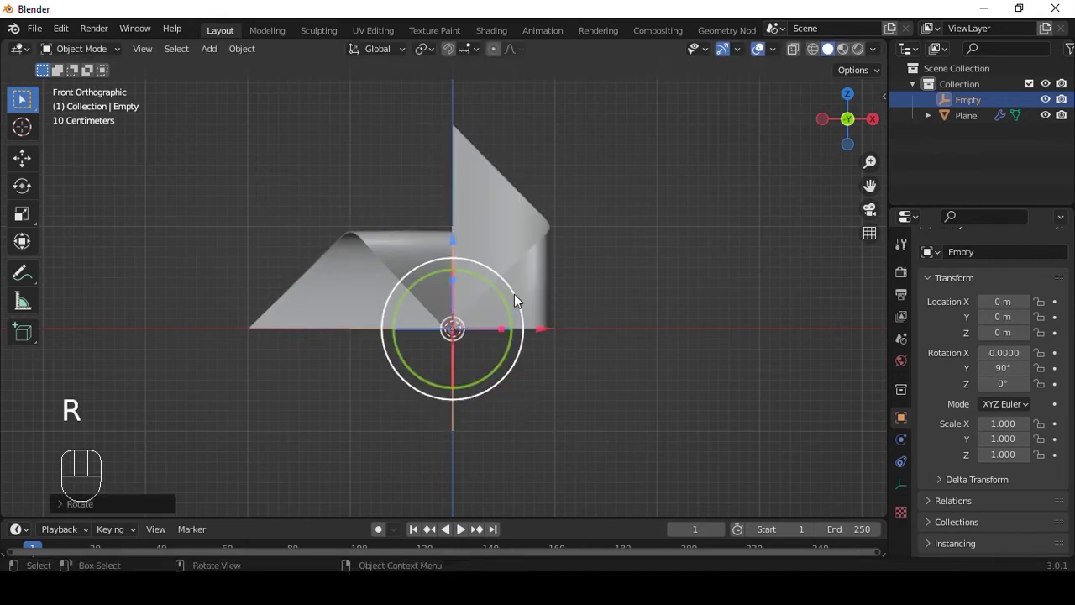
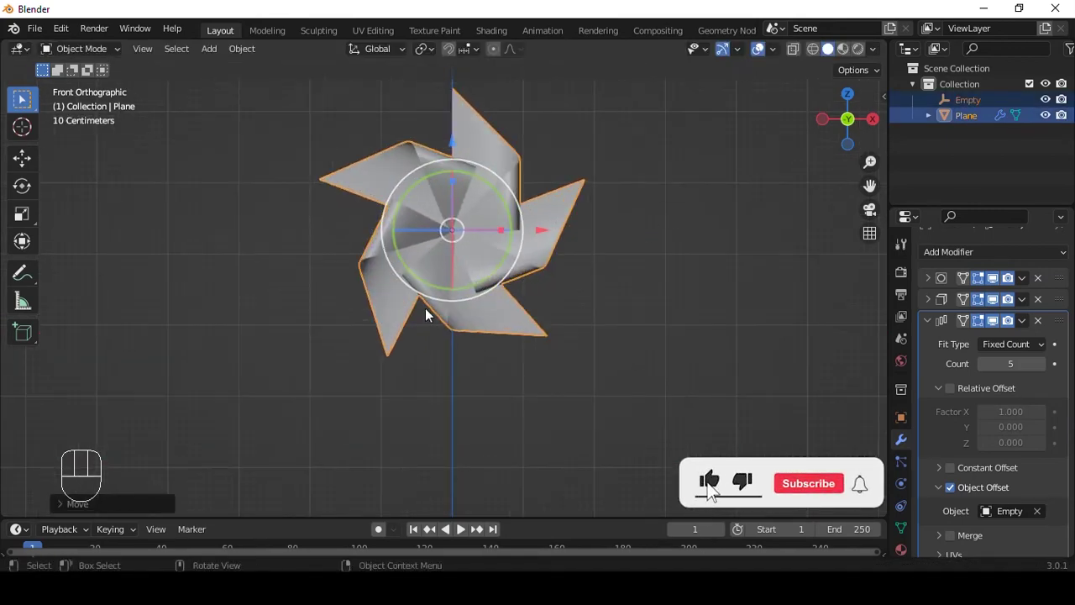
left_click_drag(616, 298, 521, 185)
left_click(407, 141)
middle_click(827, 488)
left_click(861, 490)
key("ctrl+z")
Step: Parent the Empty to the blade Plane so it nests under it
middle_click(615, 238)
middle_click(585, 245)
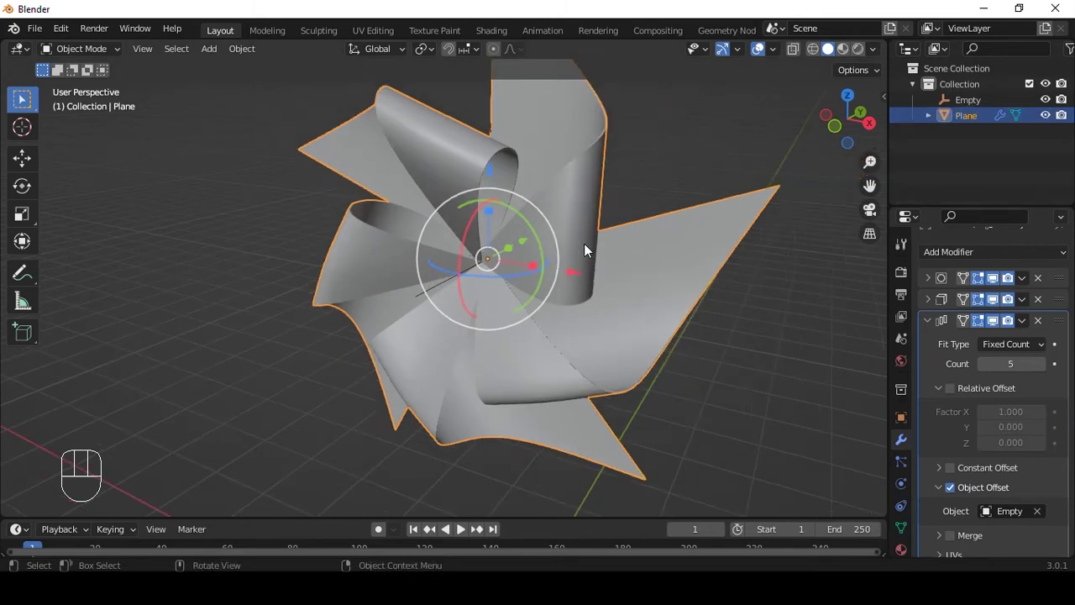
middle_click(611, 214)
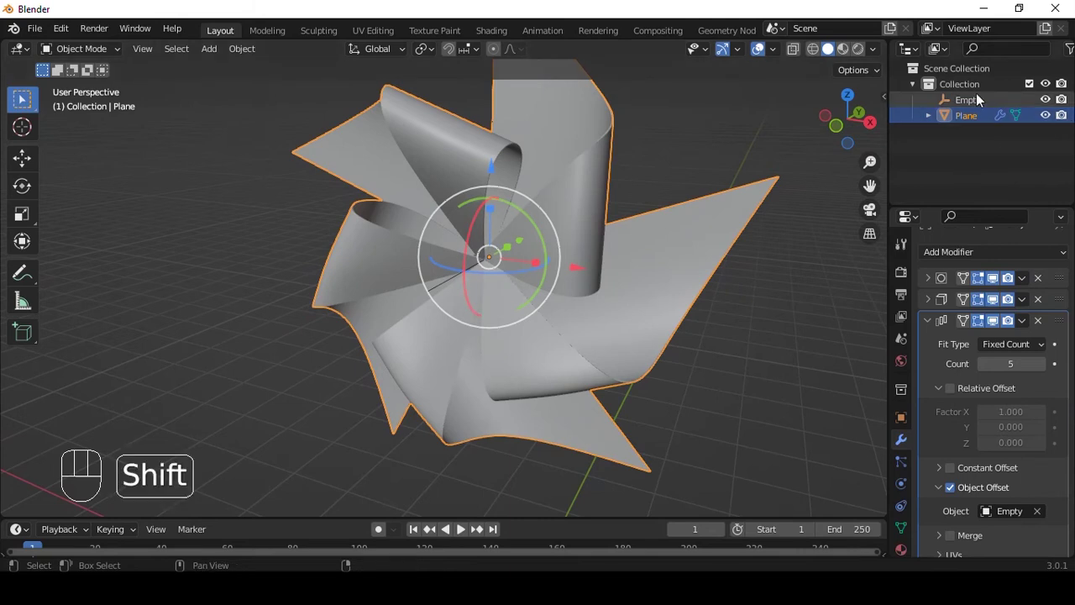
key("ctrl+p")
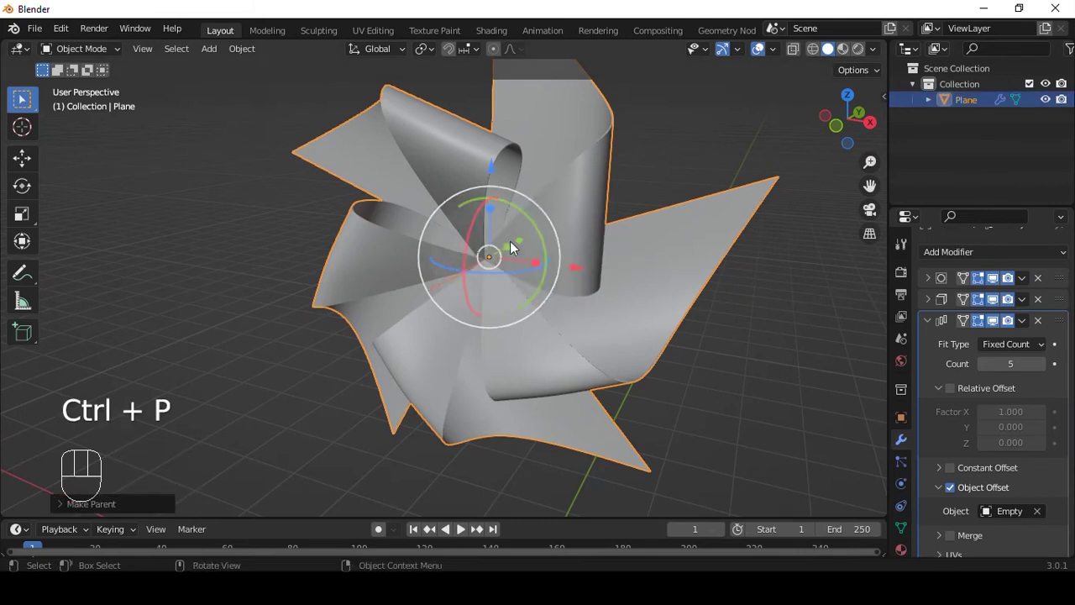
middle_click(581, 294)
key("ctrl+z")
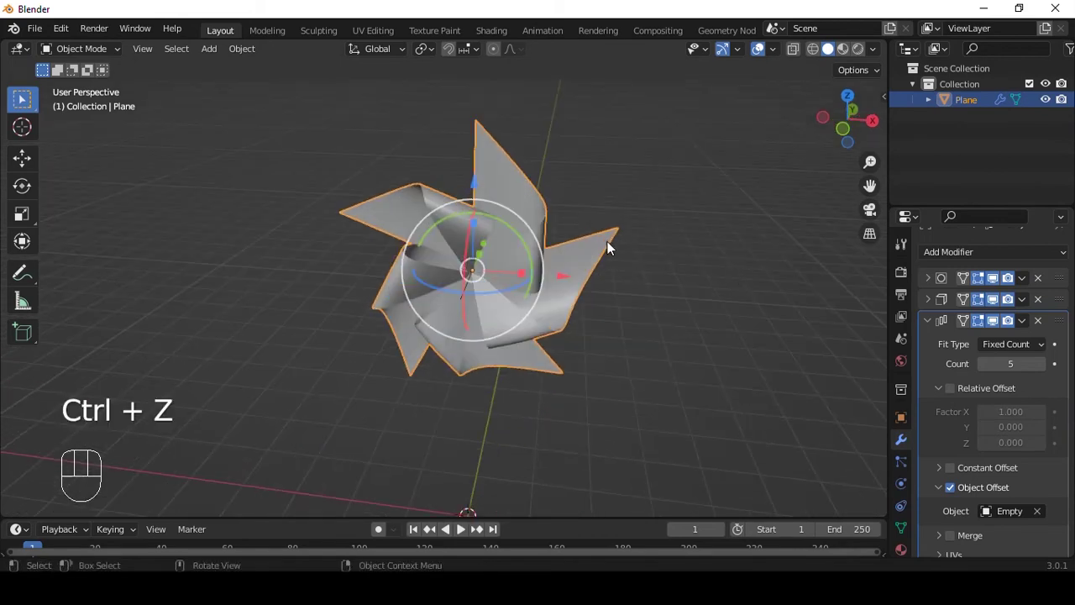
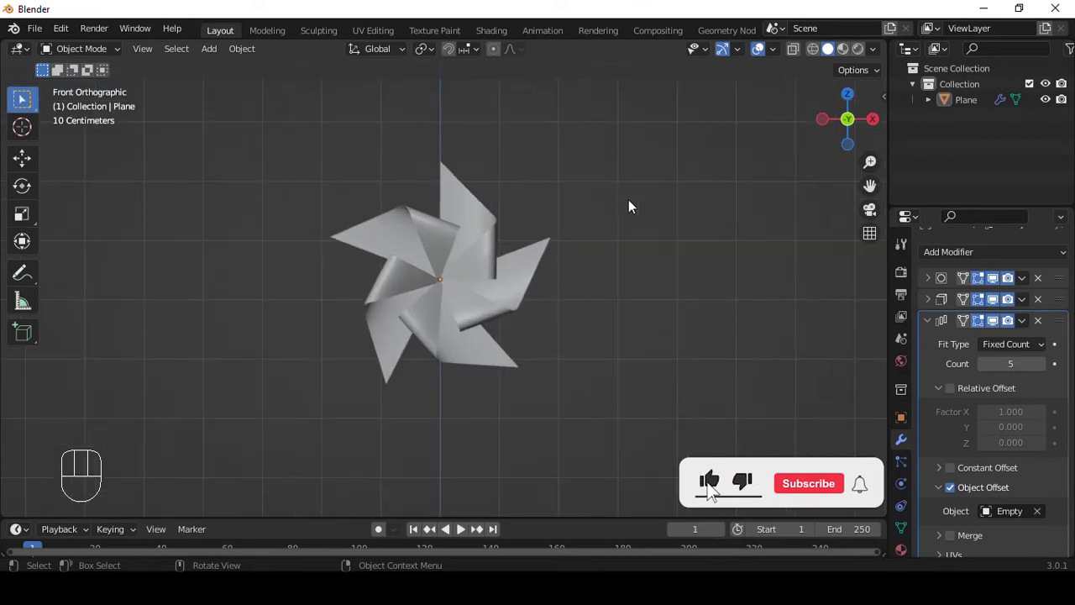
Step: Add a small cylinder cap at the pinwheel's centre and parent it to the Plane
key("shift+a")
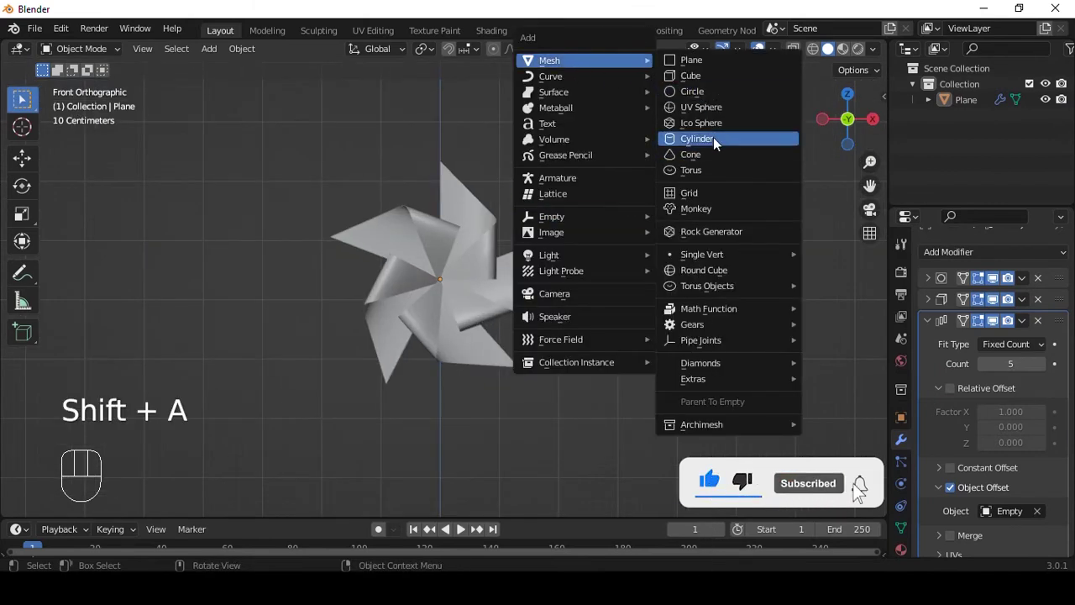
middle_click(608, 255)
key("r")
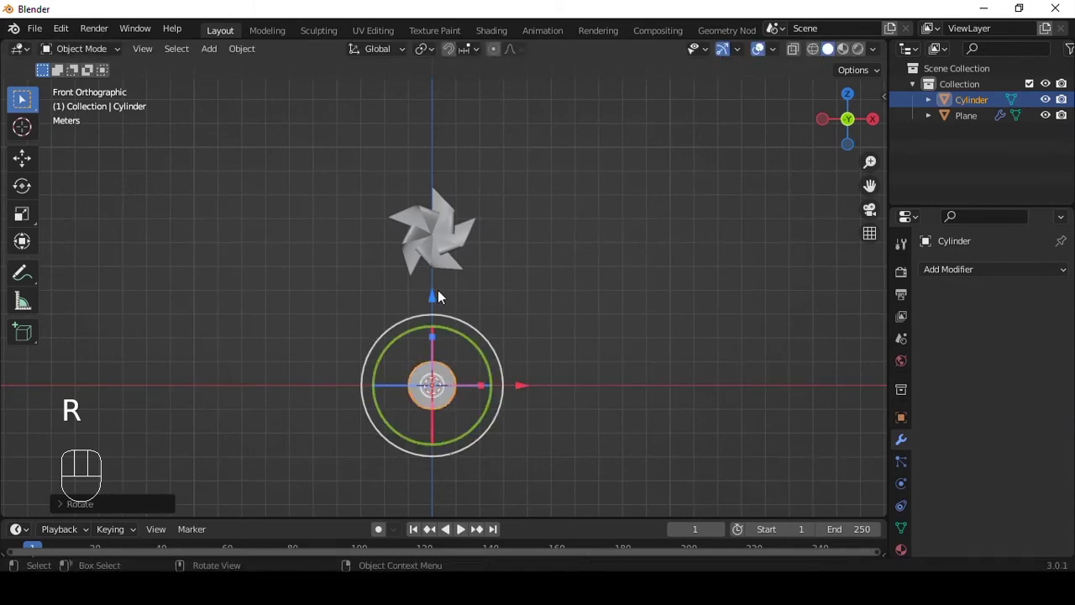
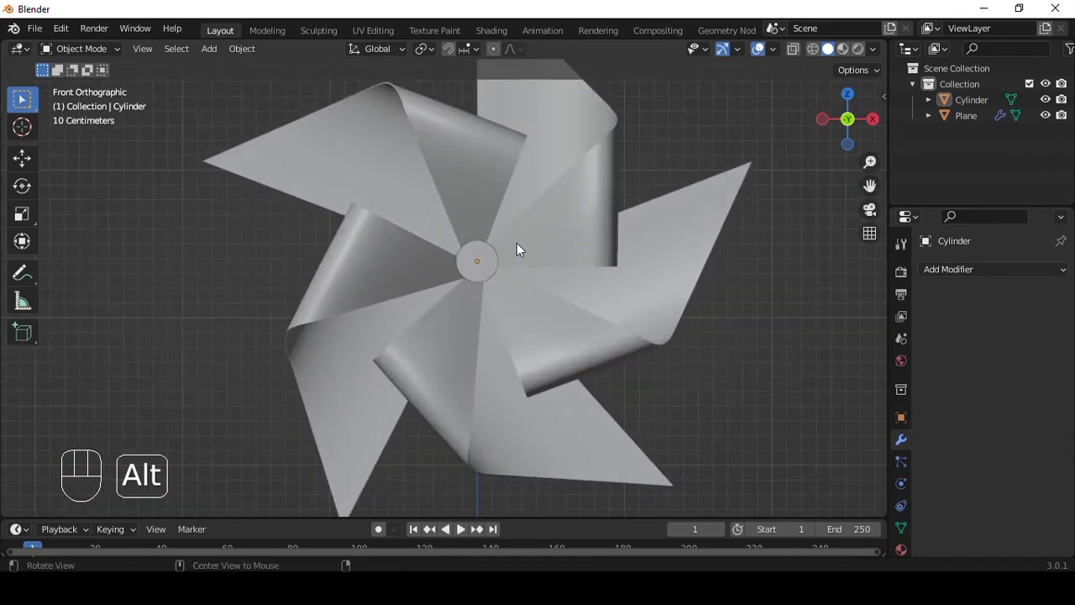
middle_click(474, 258)
left_click(453, 267)
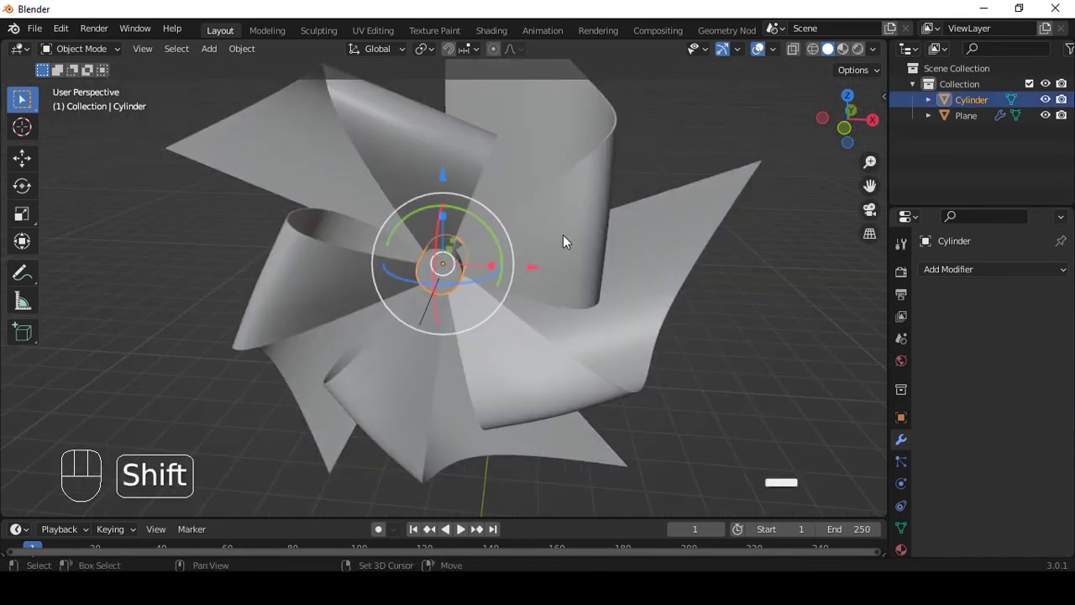
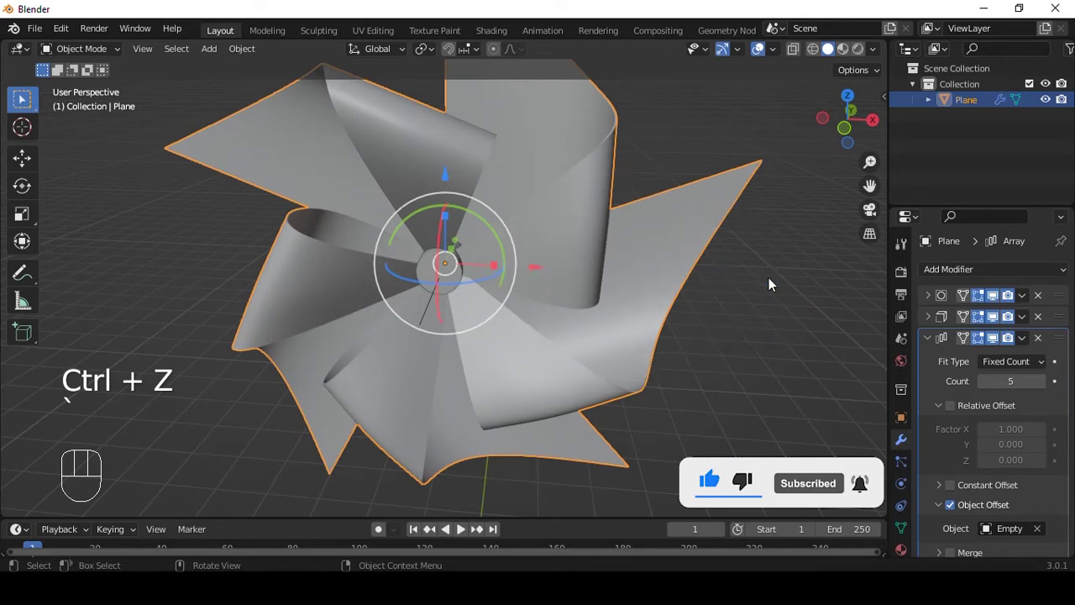
middle_click(626, 214)
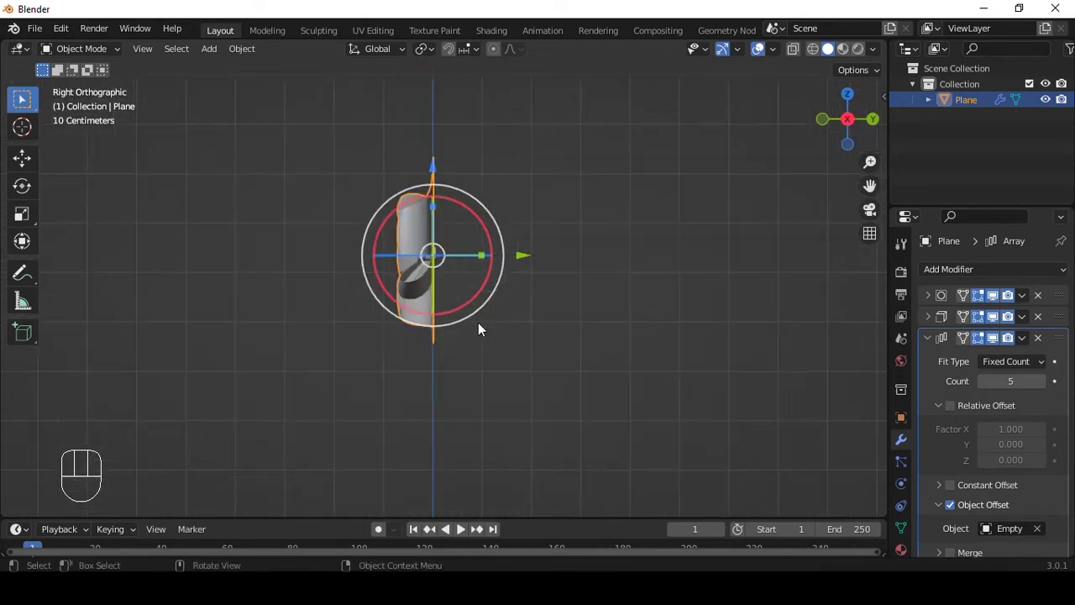
middle_click(494, 296)
Step: Shrink the new cap down to a small size suited to the pinwheel's hub
left_click_drag(535, 287, 585, 185)
key("shift+a")
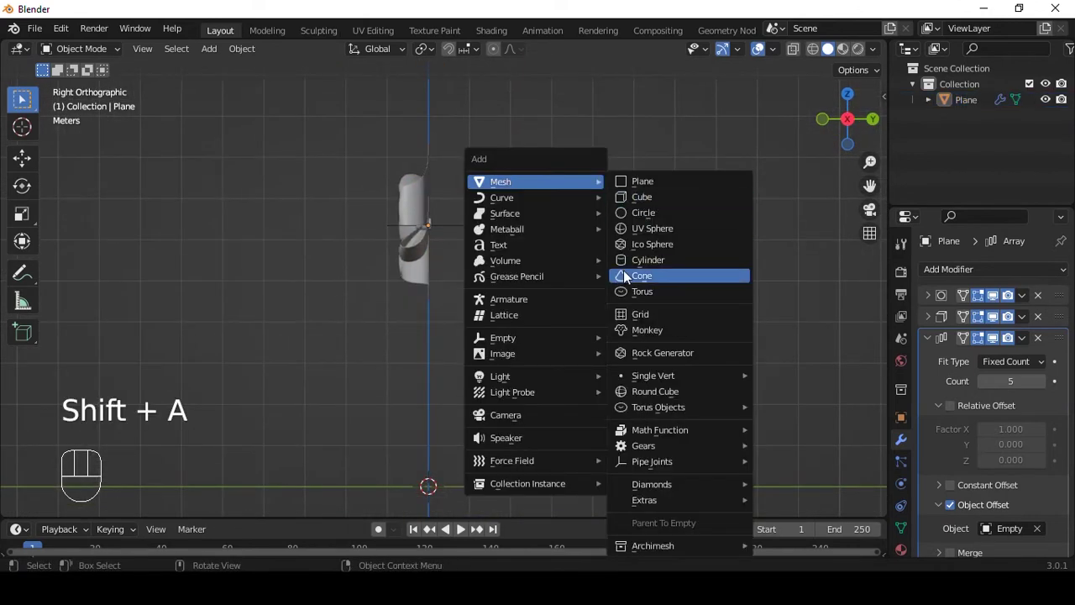
key("s")
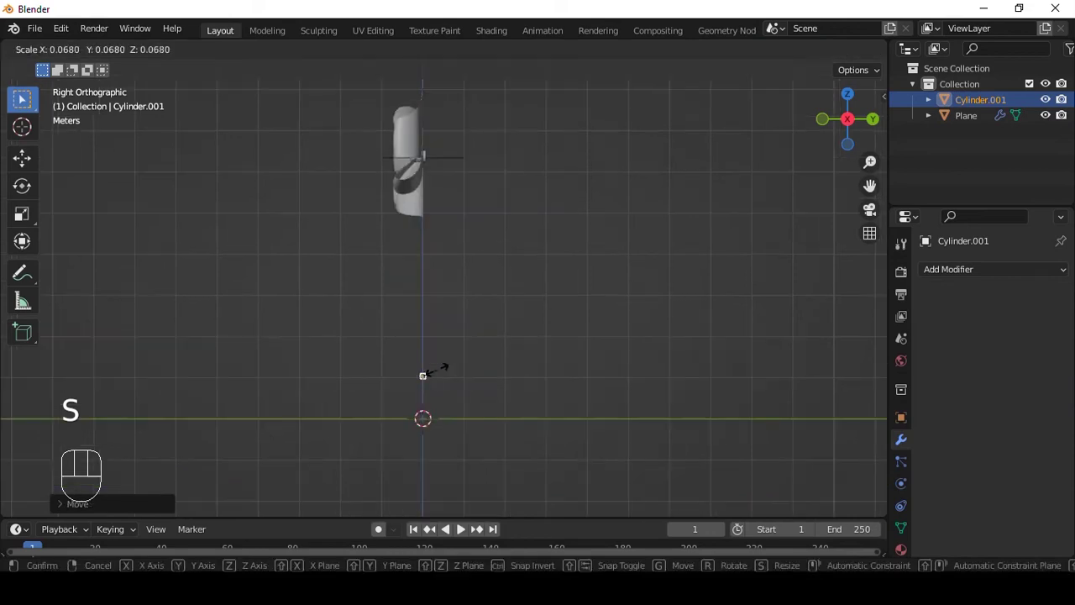
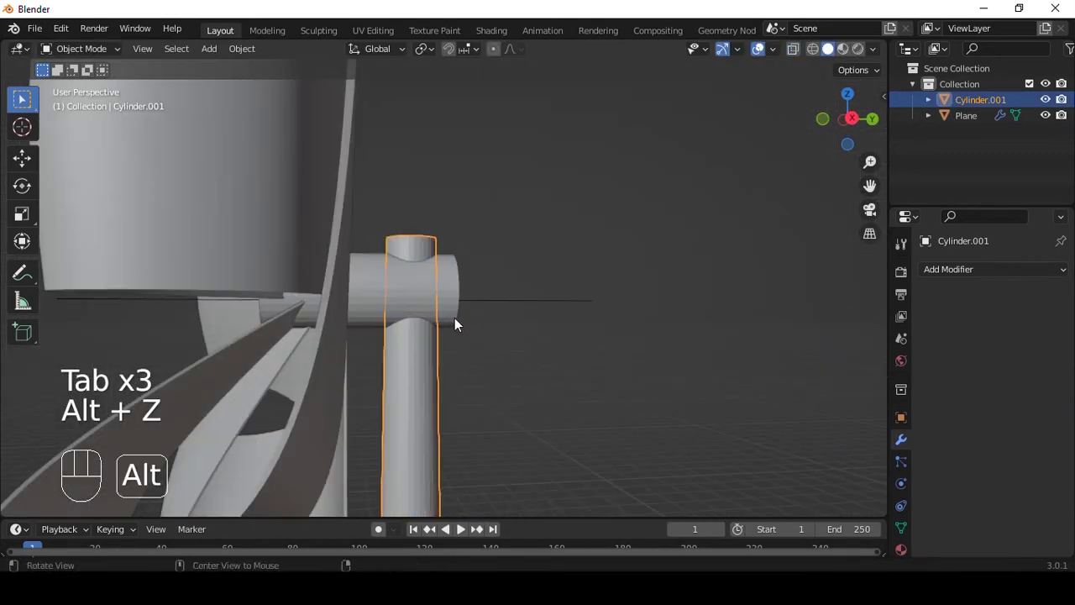
middle_click(428, 319)
right_click(437, 246)
key("q")
Step: Move the cap onto the pinwheel hub and check it from the front view
left_click_drag(372, 281, 487, 278)
middle_click(519, 287)
key("shift+a")
middle_click(508, 277)
key("shift+a")
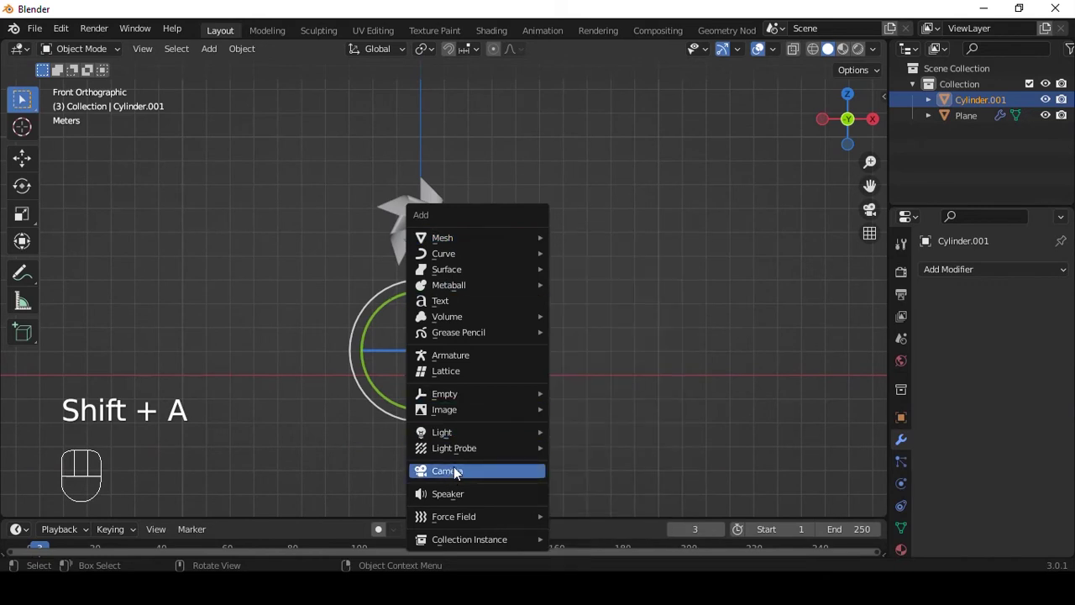
Step: Align the new camera to the current view and move it closer to frame the pinwheel
key("ctrl+alt+KP_0")
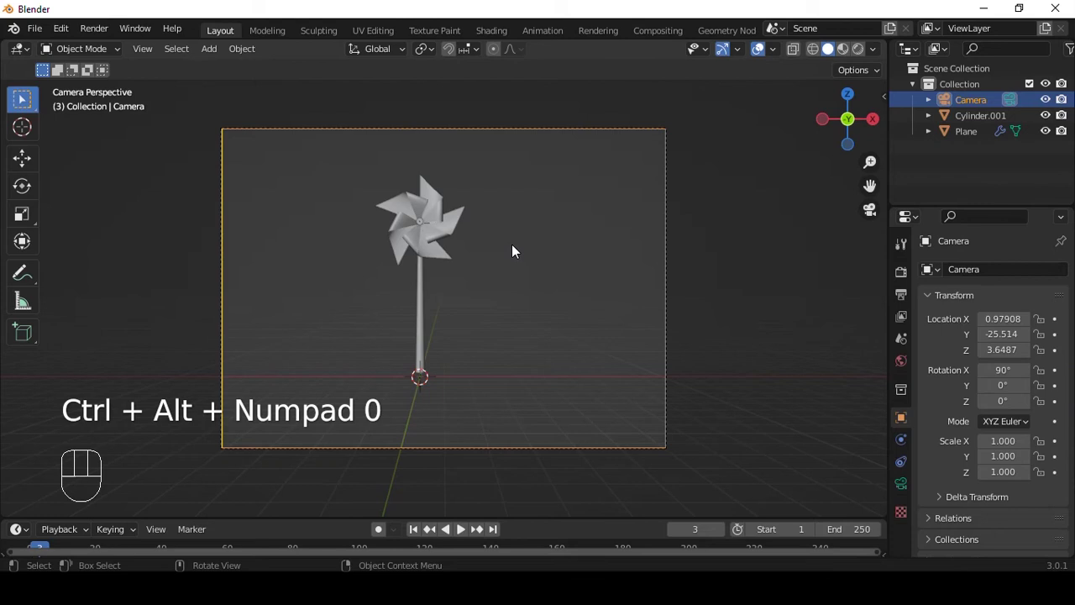
key("q")
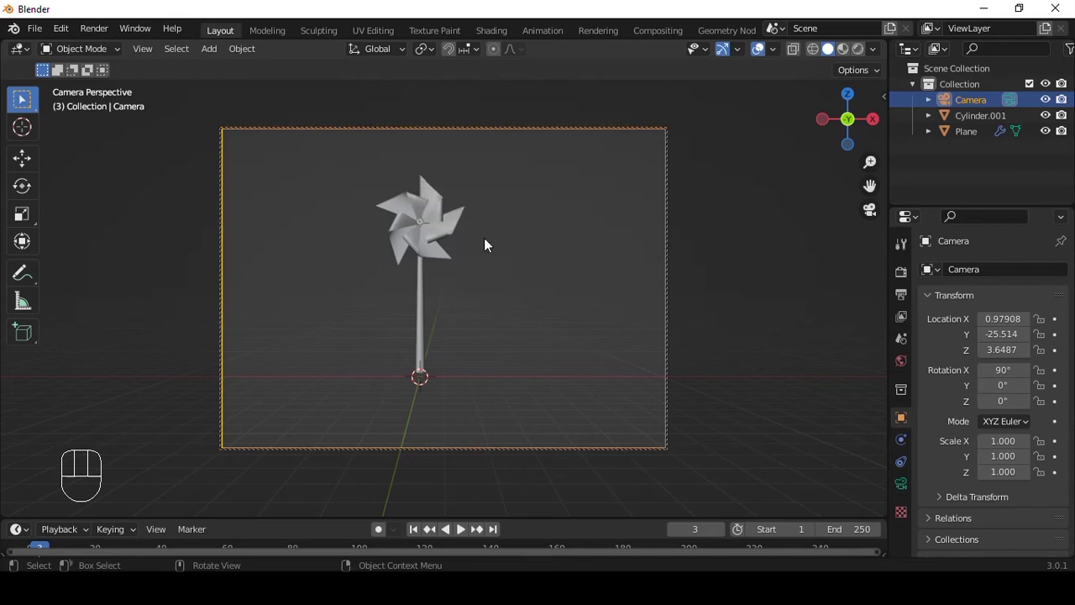
left_click_drag(501, 249, 521, 256)
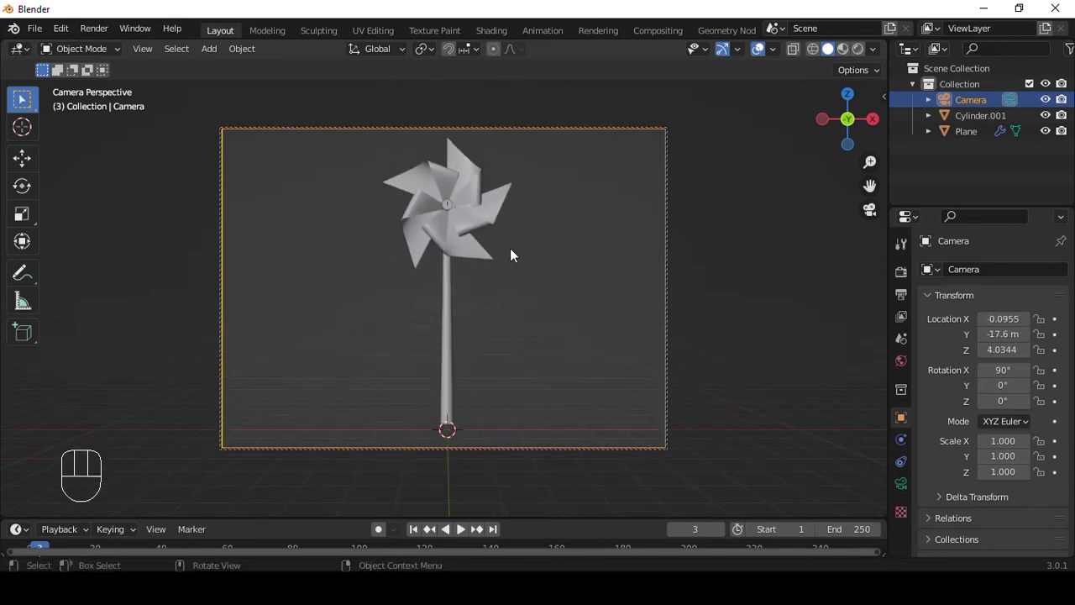
middle_click(536, 252)
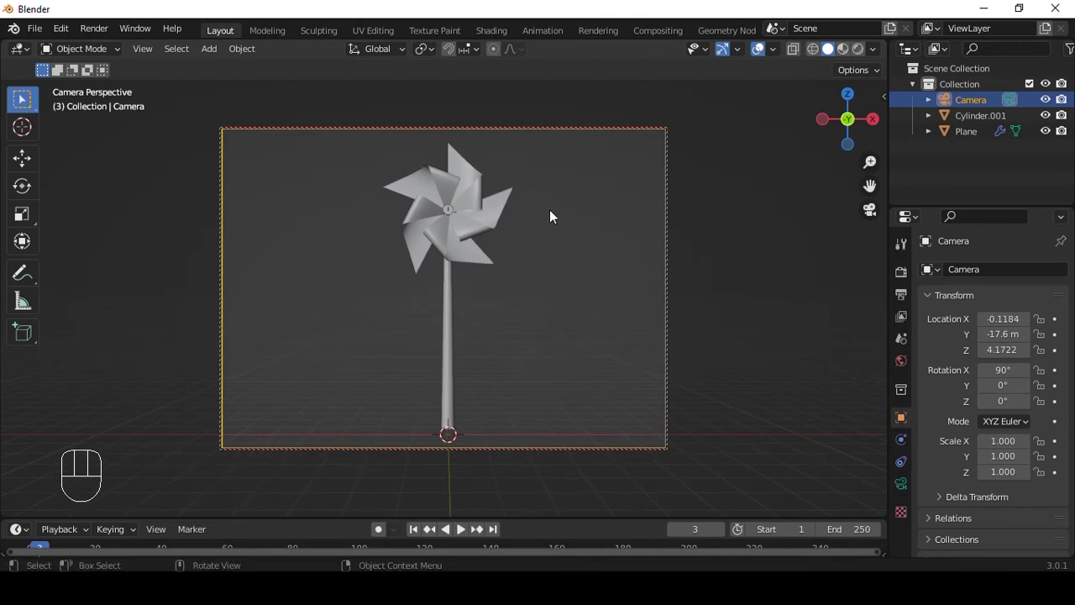
Step: Switch to material preview shading and set the pinwheel material's base colour to gold
key("q")
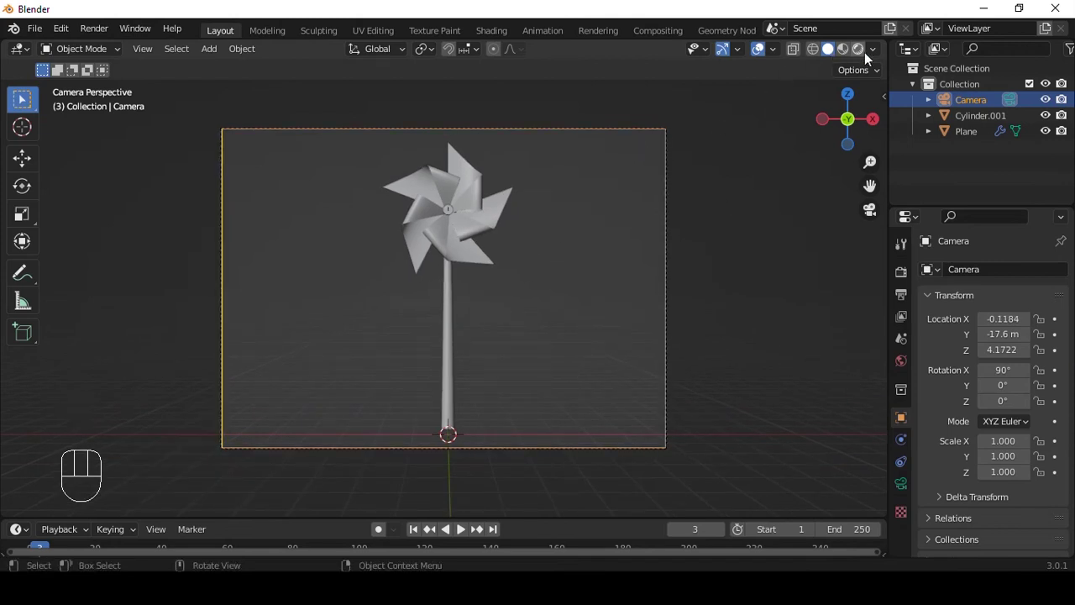
left_click_drag(538, 205, 511, 129)
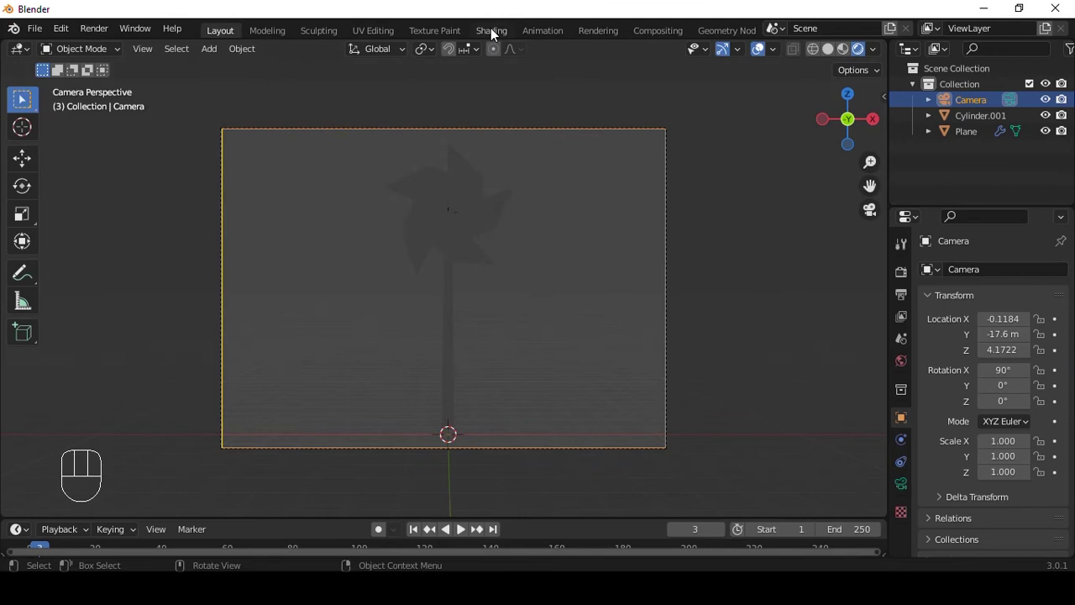
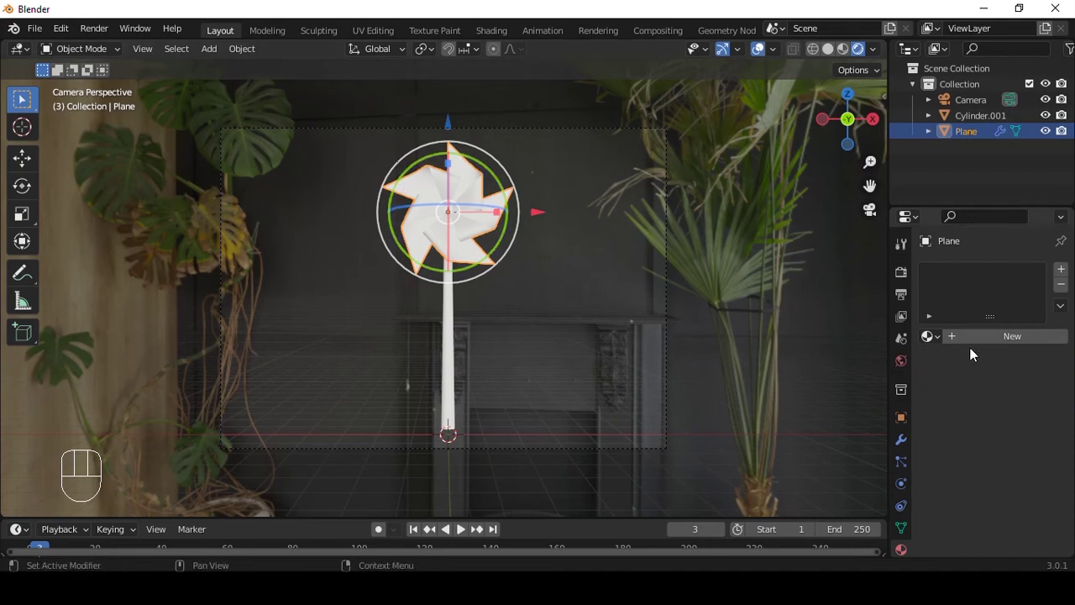
left_click_drag(1002, 343, 1013, 491)
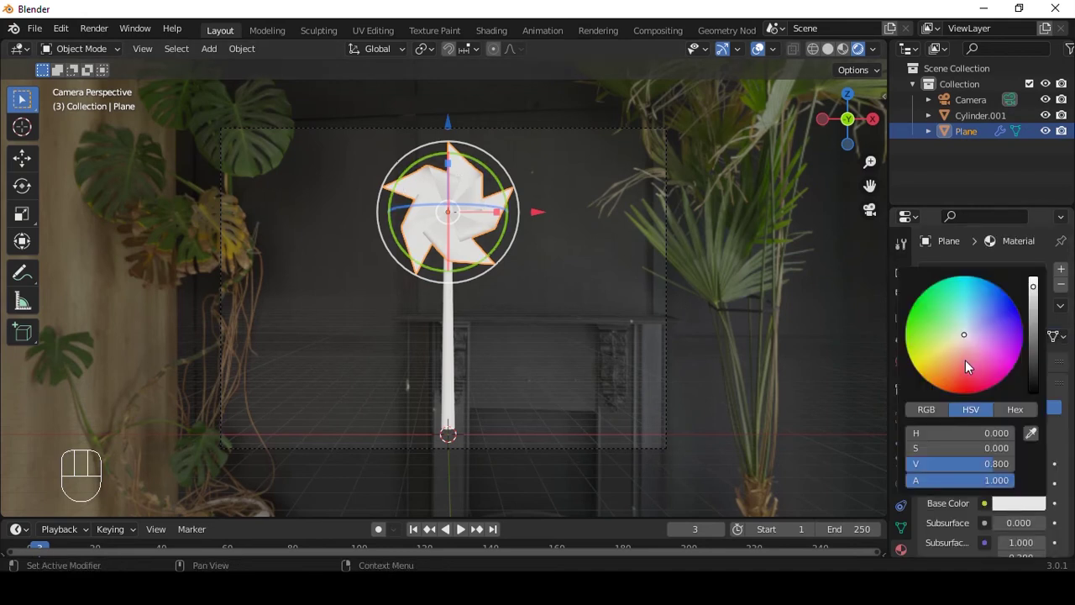
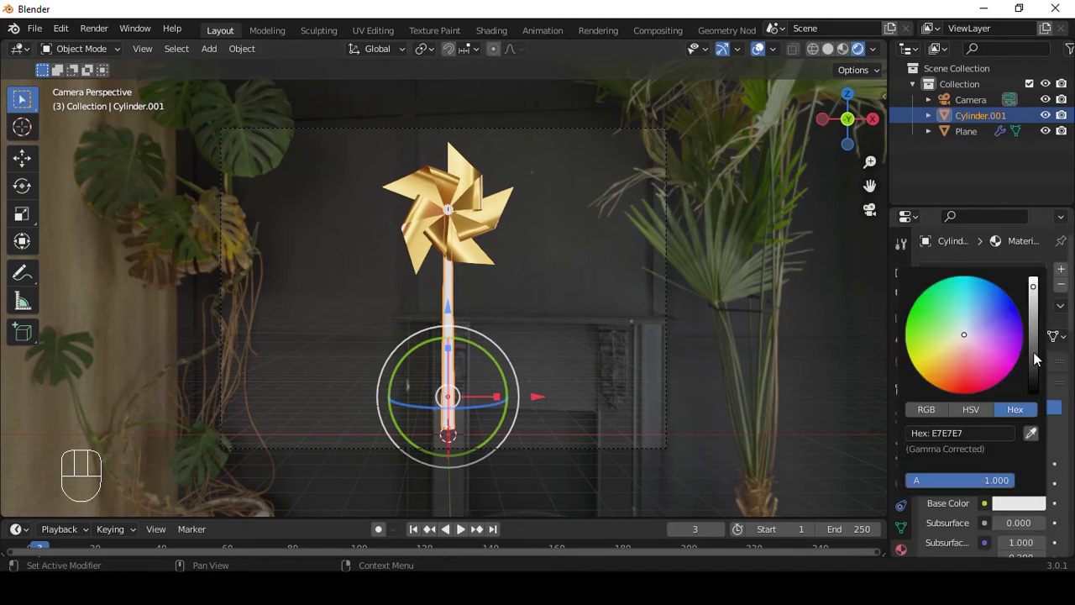
Step: Link the blades' gold material to the centre cap with Ctrl+L Link Materials
left_click(540, 277)
key("ctrl+l")
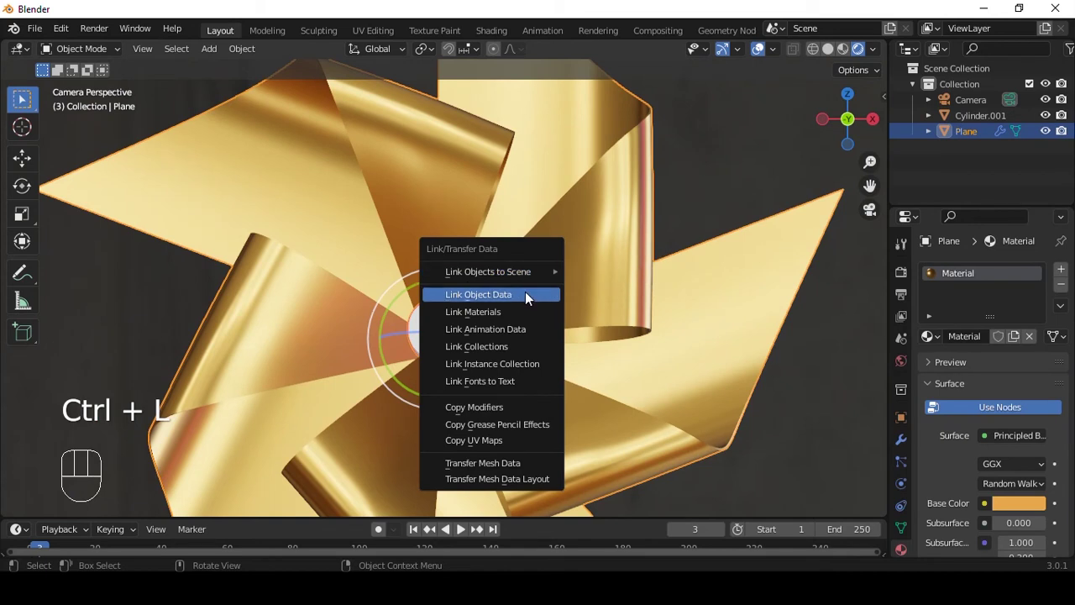
left_click_drag(742, 207, 610, 263)
key("shift+a")
Step: Test-turn the pinwheel blades around their centre and undo the change
left_click_drag(614, 234, 614, 221)
key("shift+a")
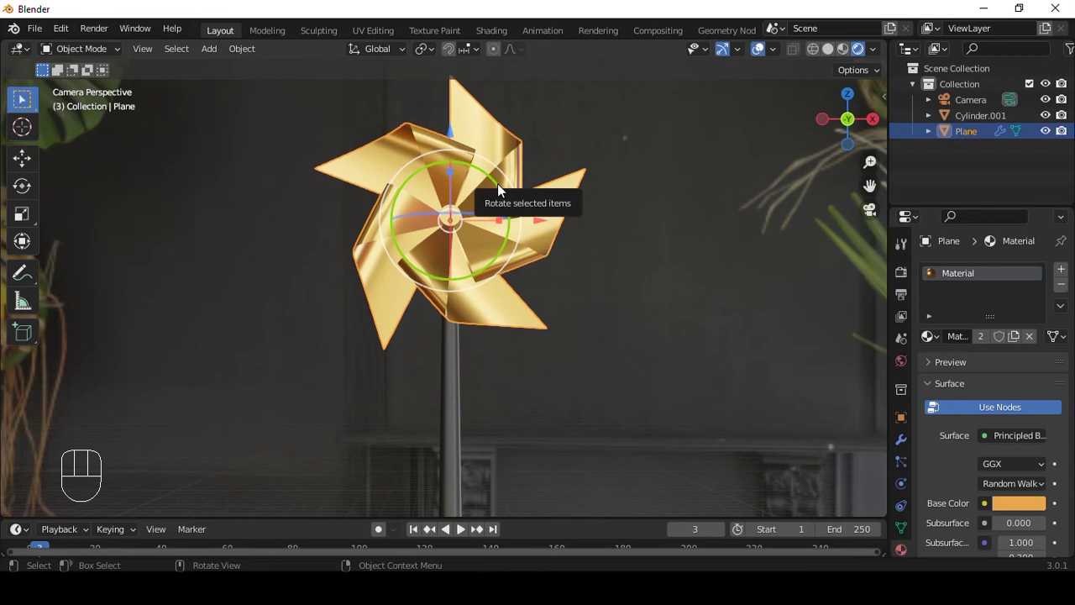
left_click(502, 188)
key("ctrl+z")
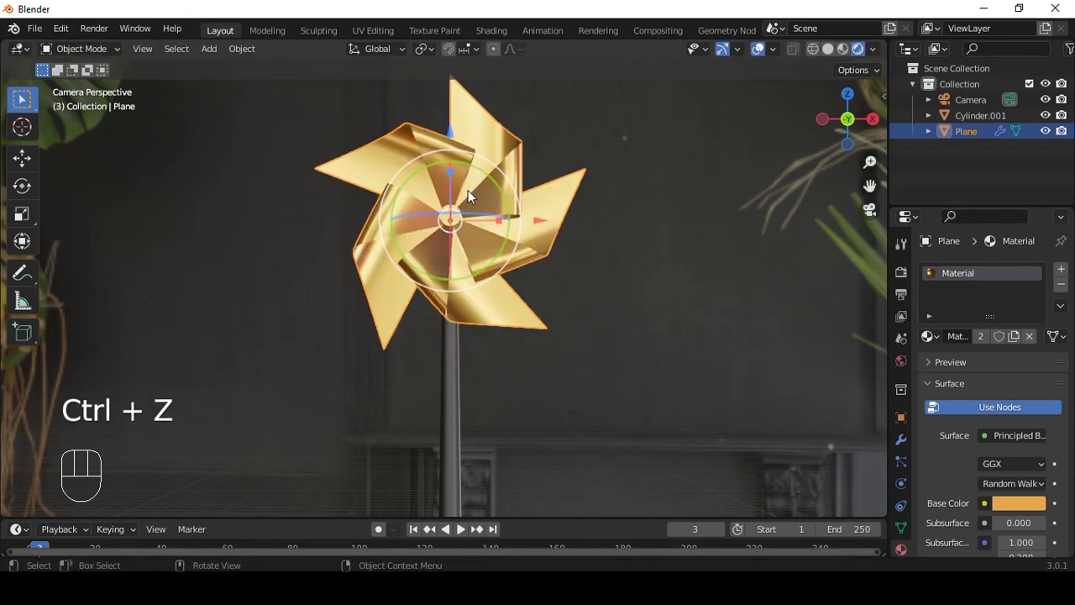
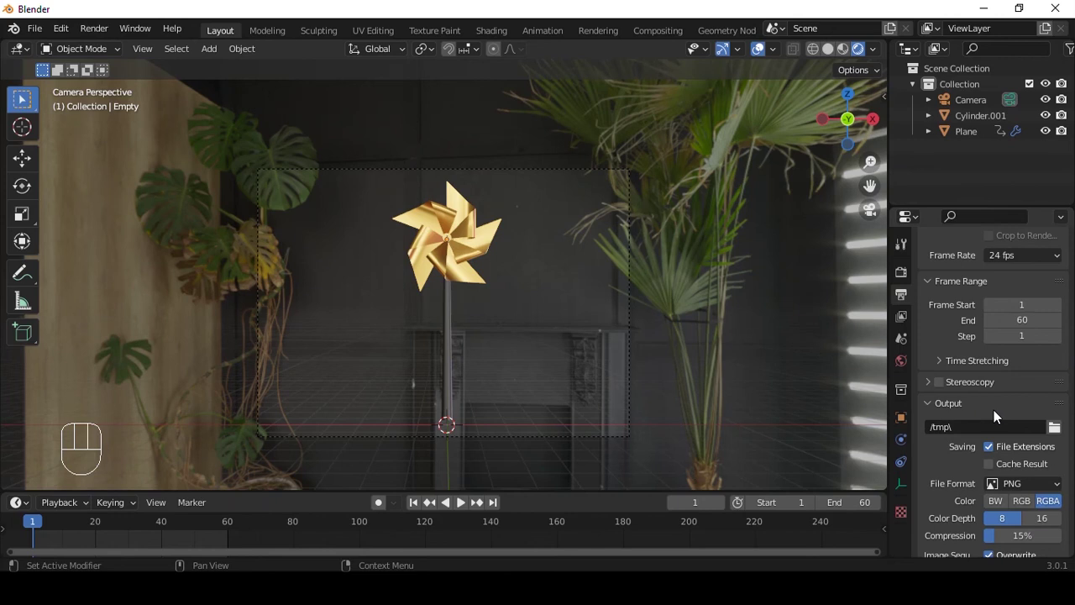
Step: Set the output file format to FFmpeg video in an MPEG-4 container with H.264 codec
left_click_drag(1021, 268, 854, 326)
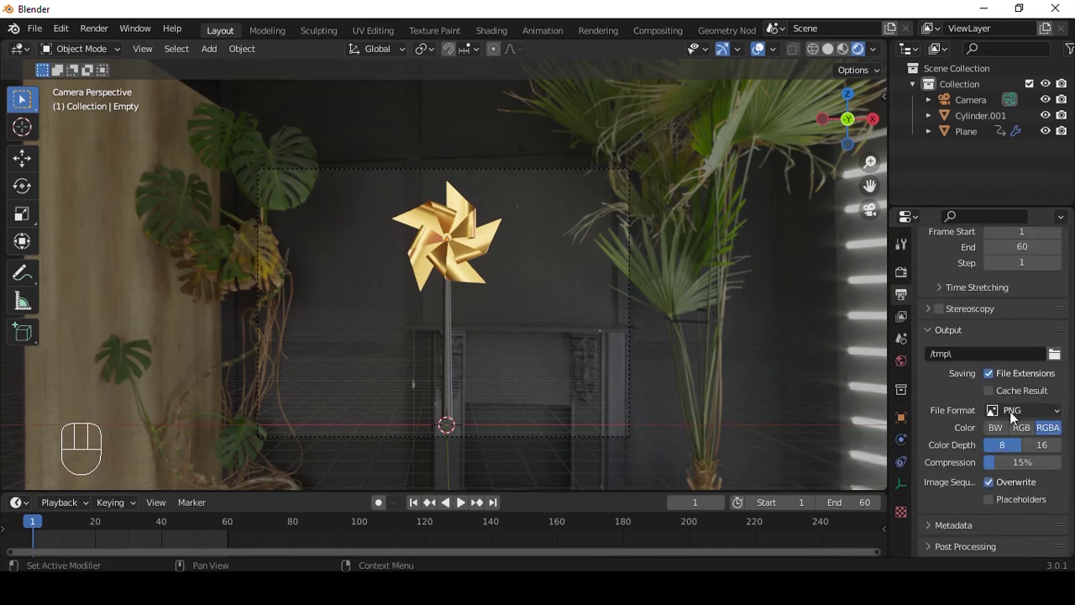
left_click_drag(1039, 417, 965, 498)
left_click(968, 508)
left_click_drag(1026, 410, 1004, 353)
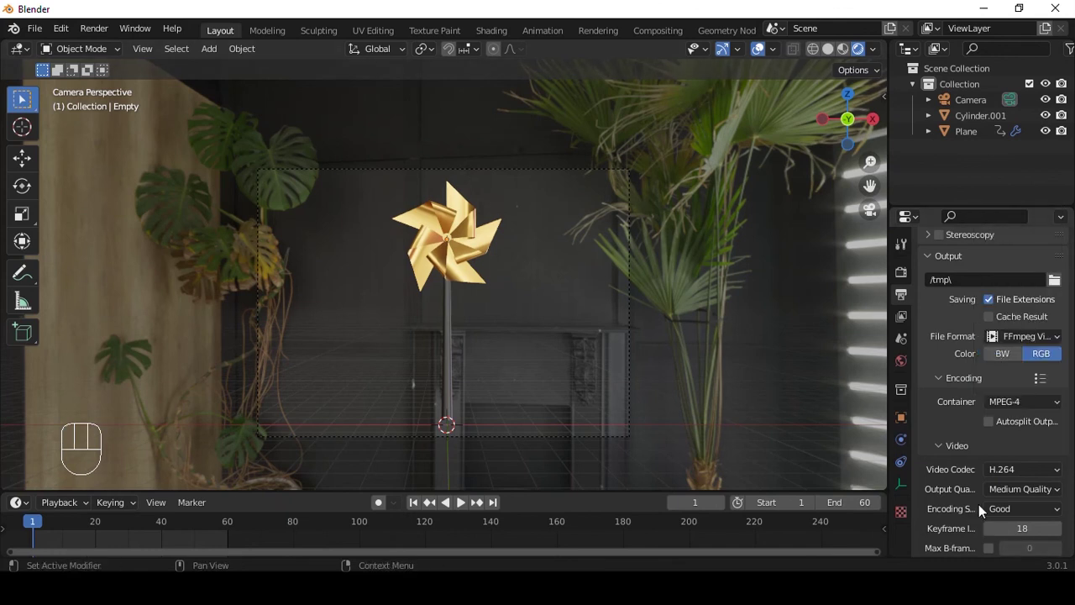
Step: Reframe the camera on the pinwheel, keep Eevee as render engine, and add a new plane
left_click_drag(1036, 498, 732, 417)
left_click(1045, 509)
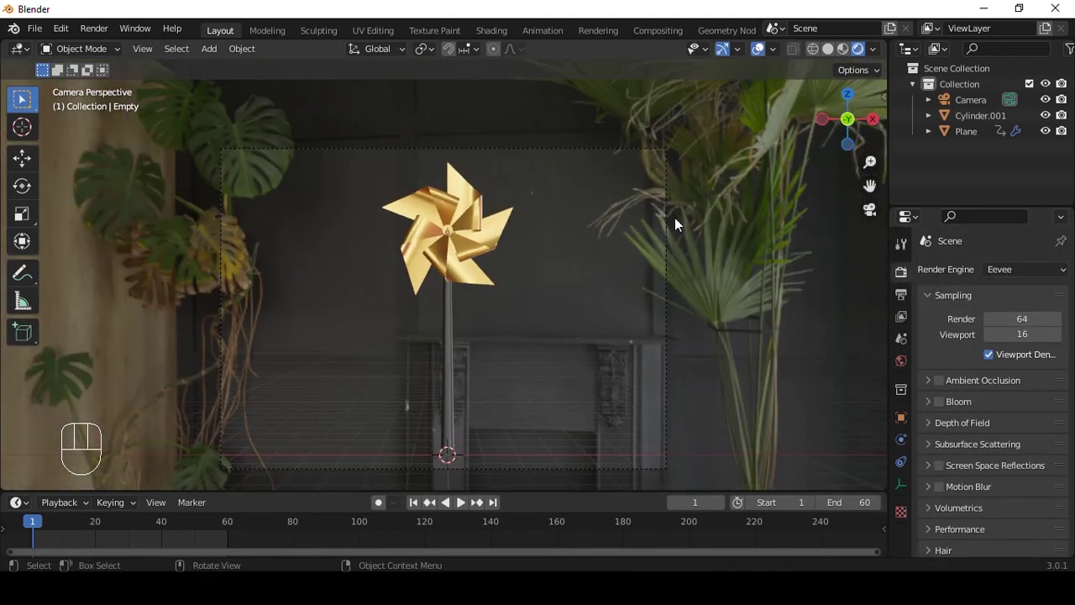
left_click_drag(1027, 281, 778, 247)
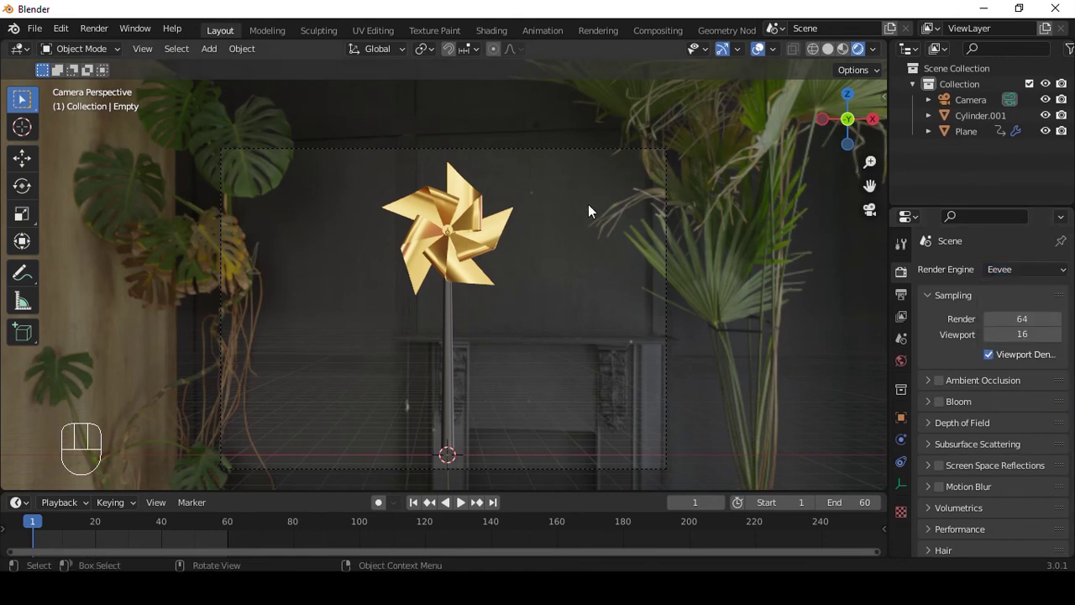
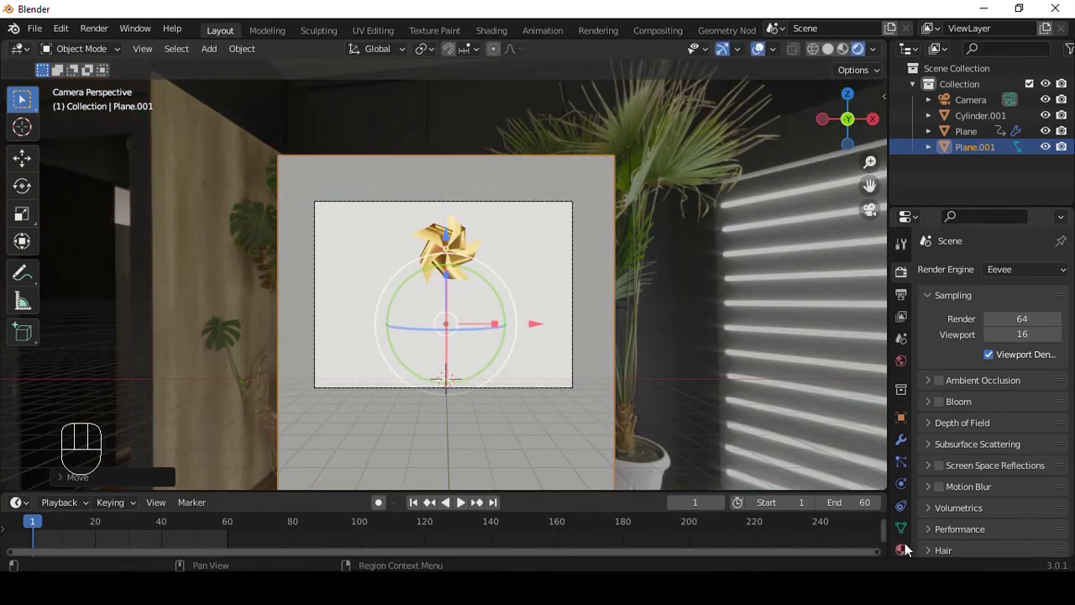
Step: Give Plane.001 a new material with a bright green base colour
left_click(912, 551)
left_click_drag(1036, 340, 1008, 420)
left_click(1024, 515)
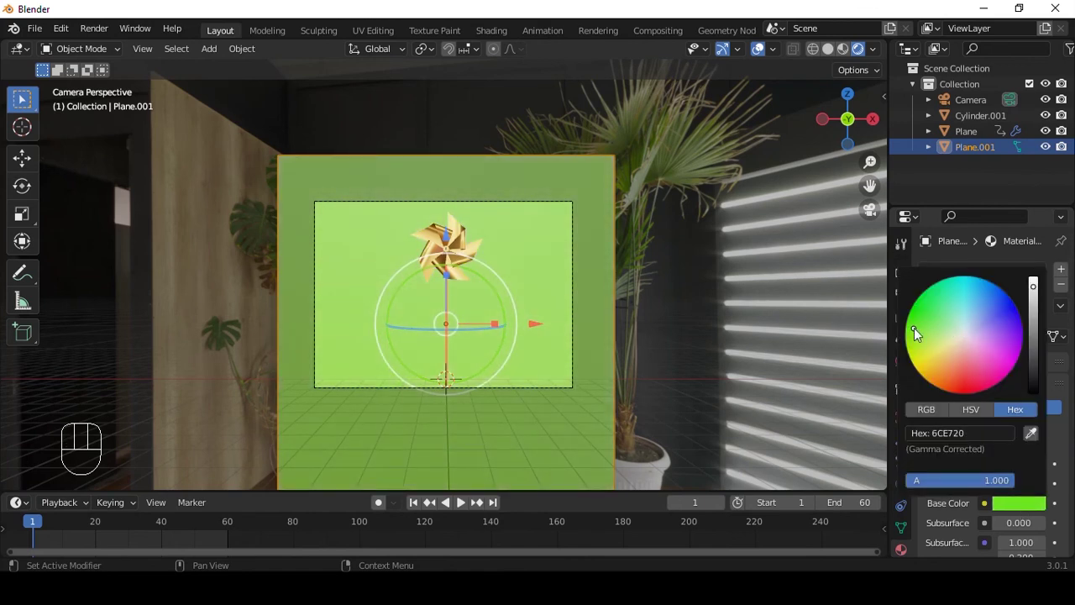
left_click_drag(766, 294, 533, 242)
left_click(445, 312)
Step: Stand the plane upright behind the pinwheel and enlarge it to fill the camera frame
left_click_drag(538, 228, 416, 277)
left_click_drag(519, 327, 602, 332)
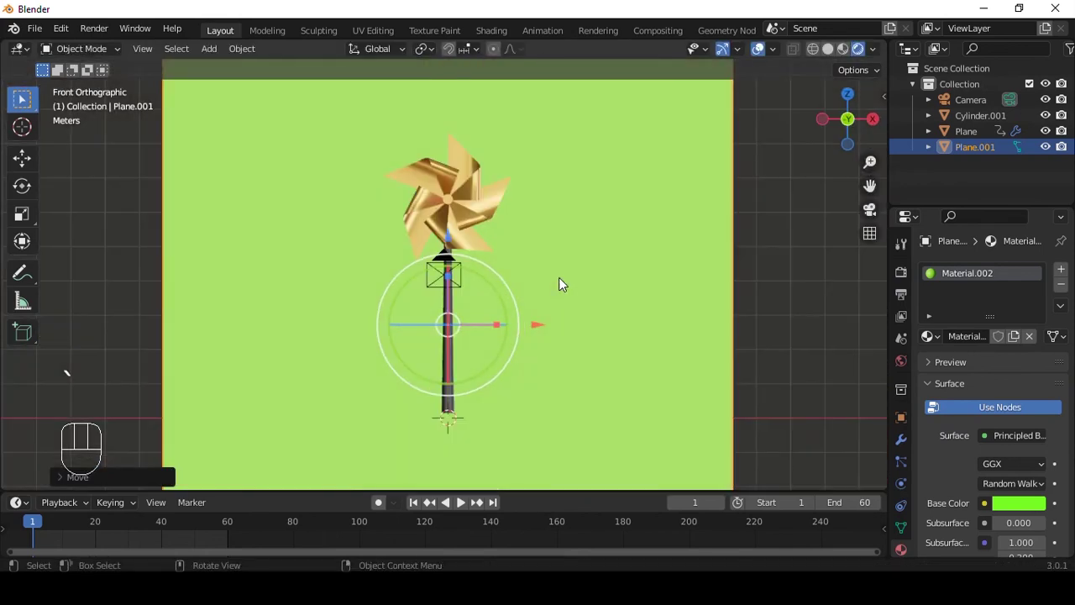
left_click(768, 252)
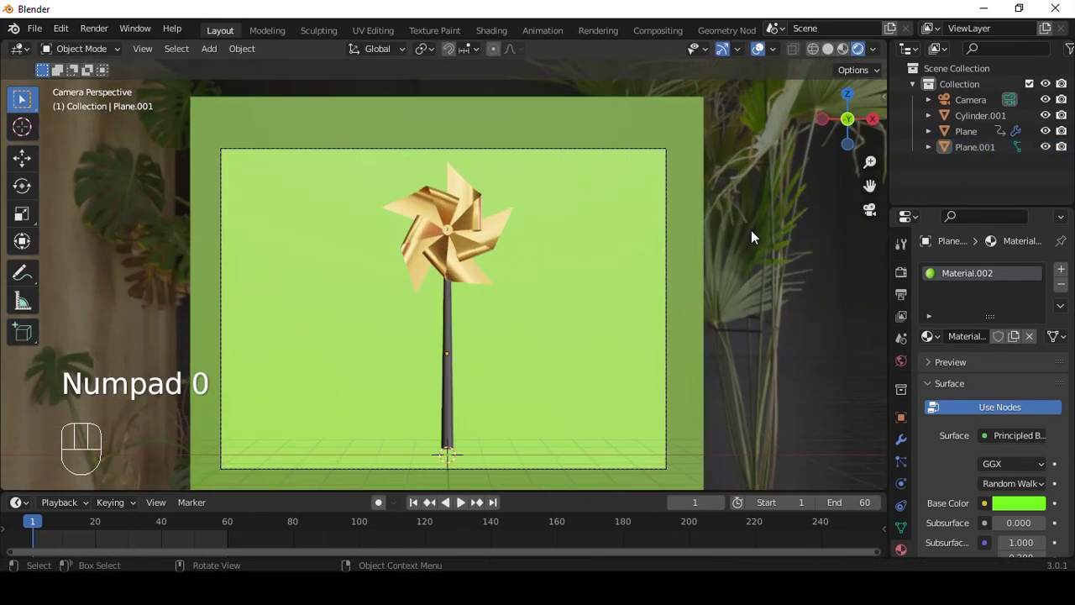